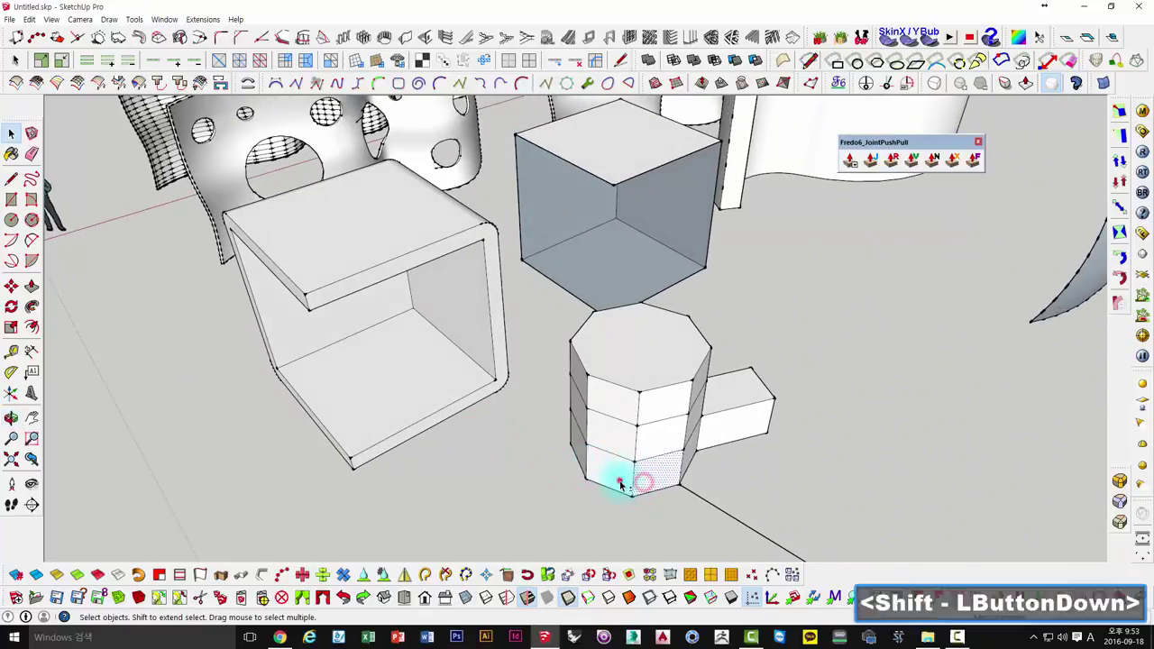
Select the bottom and middle-row faces of the octagonal prism with their edges.
{"action": "left_click", "coordinate": [625, 458]}
{"action": "left_click", "coordinate": [661, 447]}
{"action": "double_click", "coordinate": [661, 422]}
{"action": "left_click", "coordinate": [662, 415]}
{"action": "left_click", "coordinate": [619, 405]}
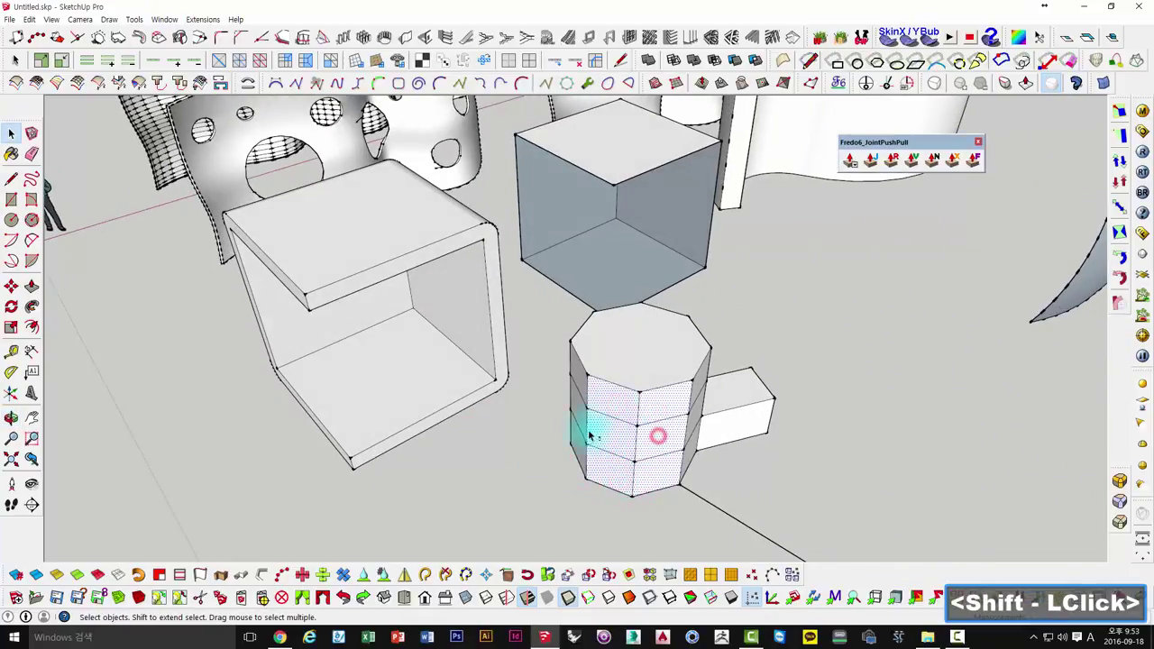
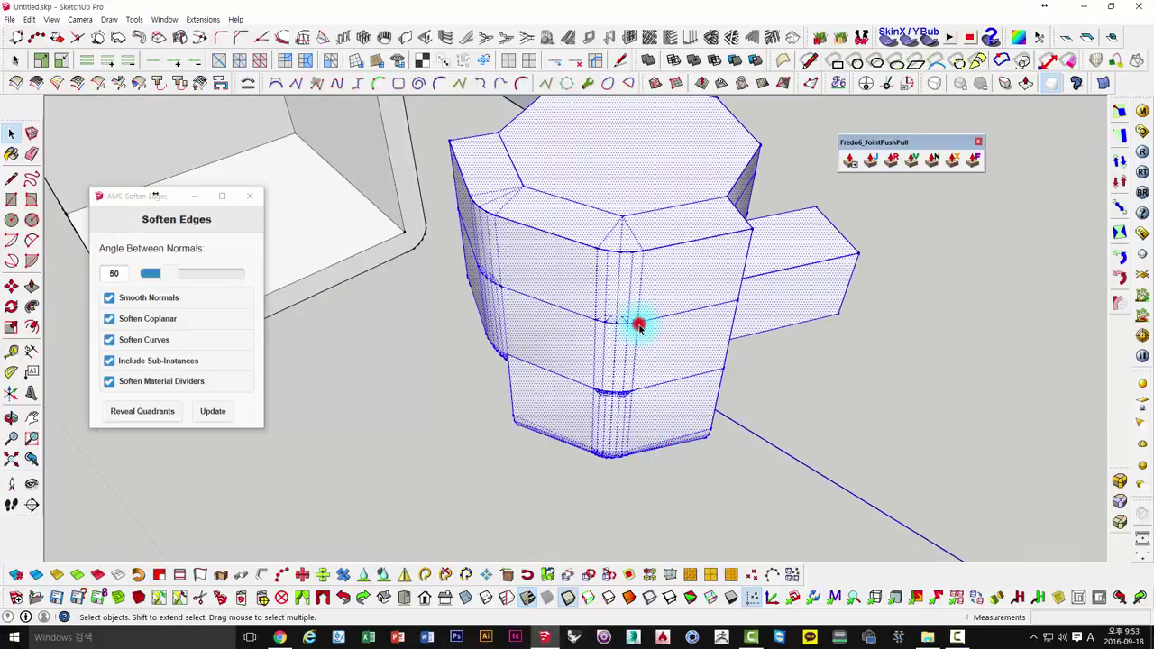
Undo, select the whole connected prism and apply Soften Edges at angle 50.
{"action": "key", "text": "ctrl+z"}
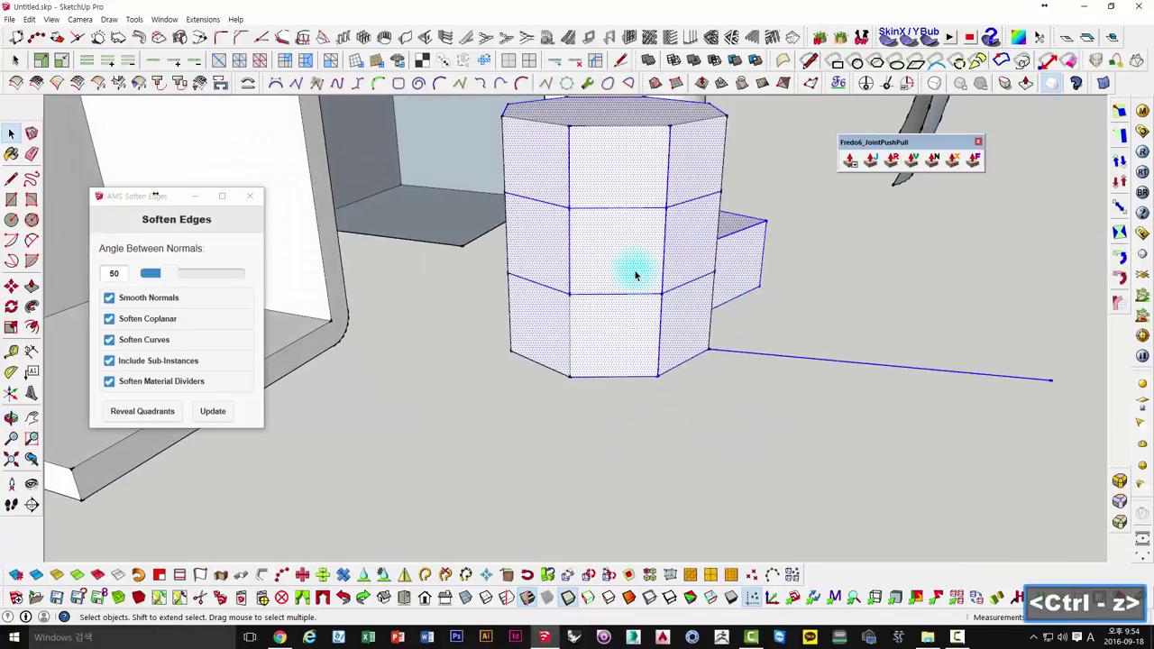
{"action": "left_click", "coordinate": [555, 312]}
{"action": "left_click", "coordinate": [554, 254]}
{"action": "double_click", "coordinate": [638, 263]}
{"action": "left_click", "coordinate": [640, 263]}
Update the softening, erase stray edges, and return to the Select tool.
{"action": "left_click", "coordinate": [704, 253]}
{"action": "left_click", "coordinate": [697, 307]}
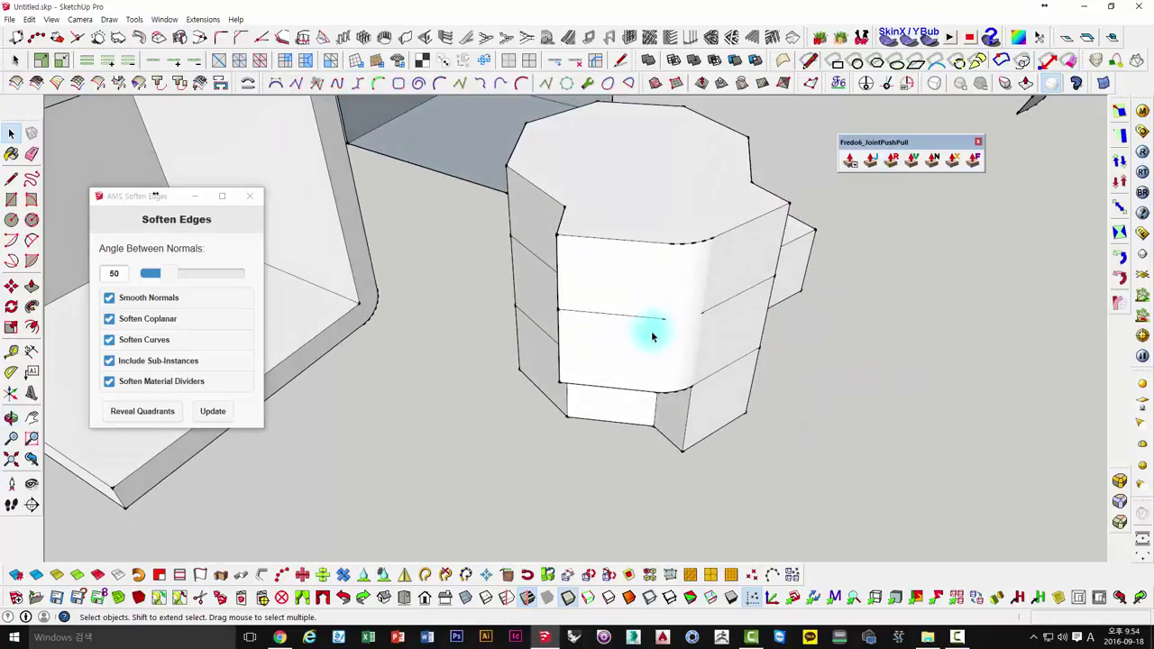
{"action": "left_click", "coordinate": [745, 298]}
{"action": "left_click", "coordinate": [652, 318]}
{"action": "key", "text": "e"}
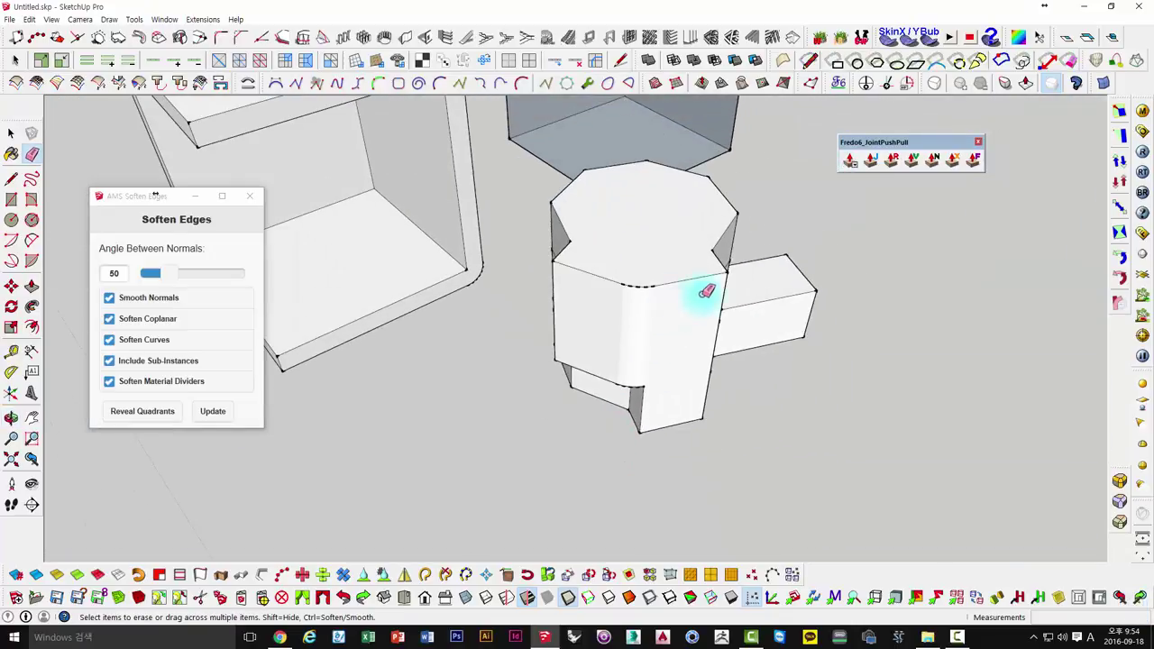
{"action": "key", "text": "space"}
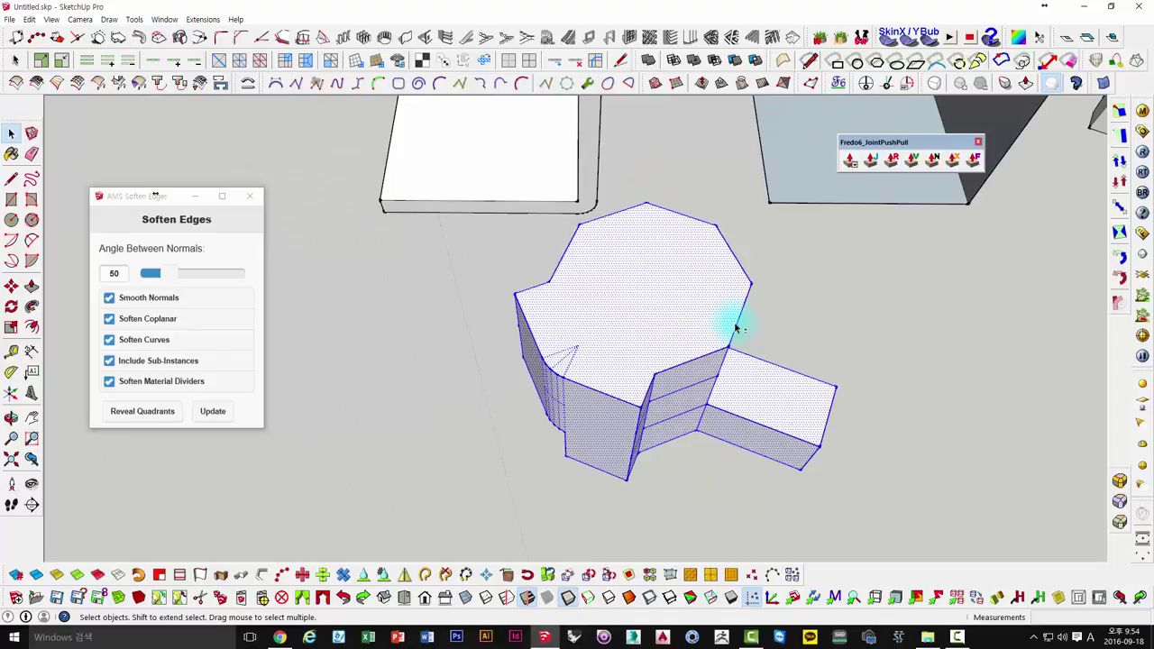
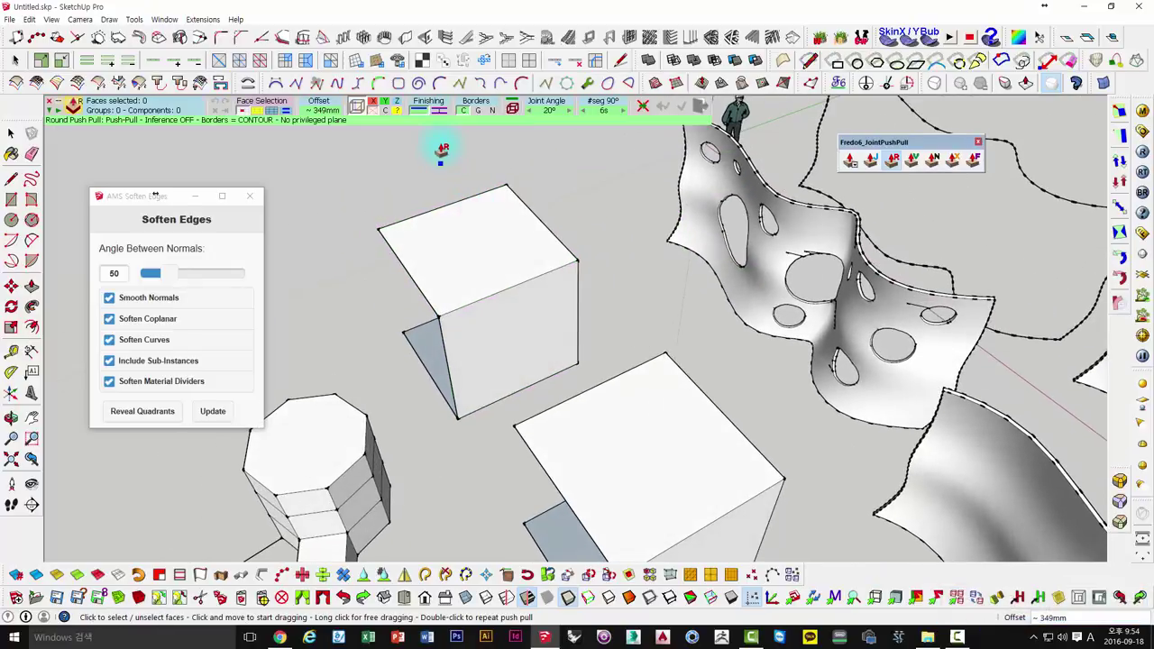
{"action": "key", "text": "space"}
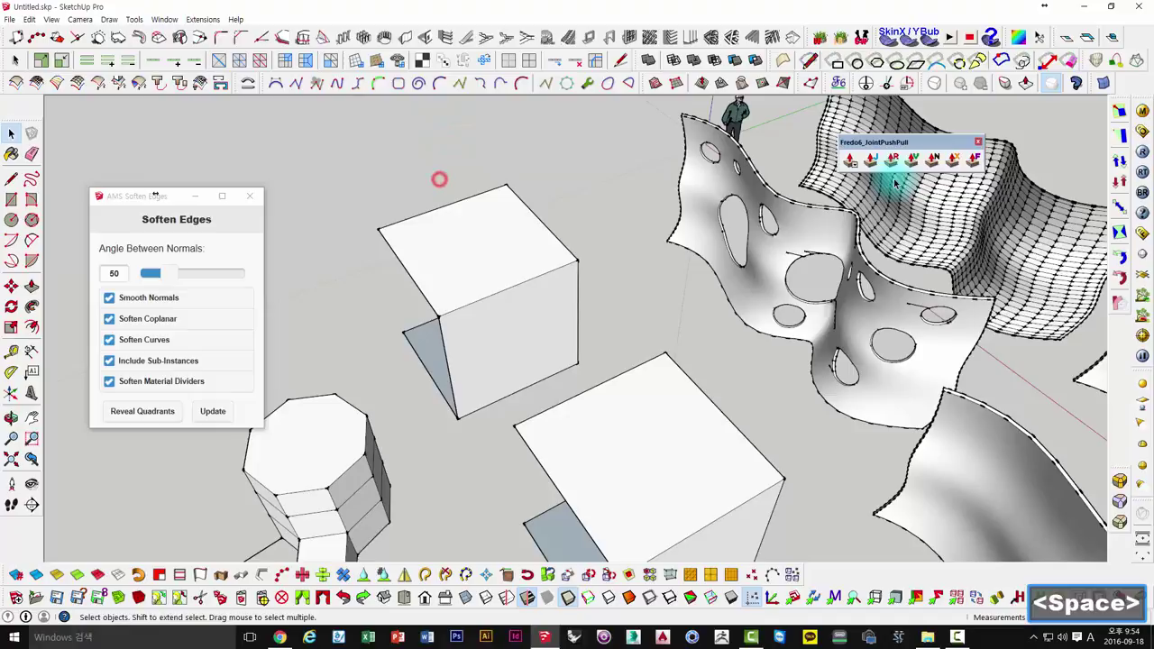
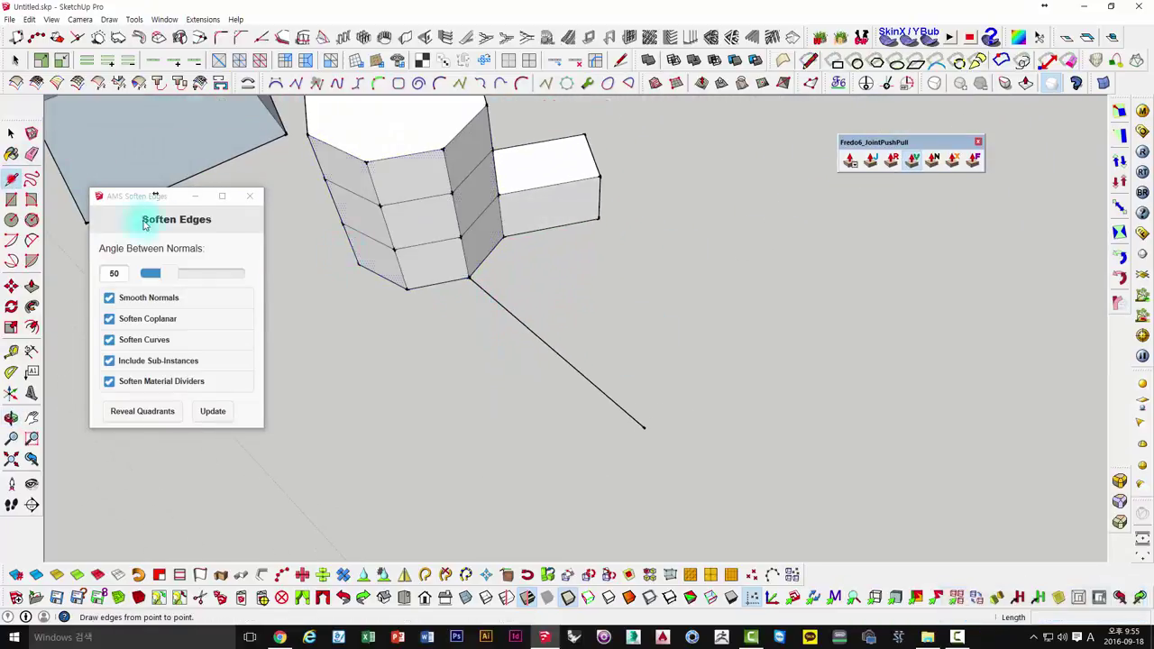
Delete the leftover selection and start picking the prism's side faces with edges.
{"action": "key", "text": "space"}
{"action": "key", "text": "Delete"}
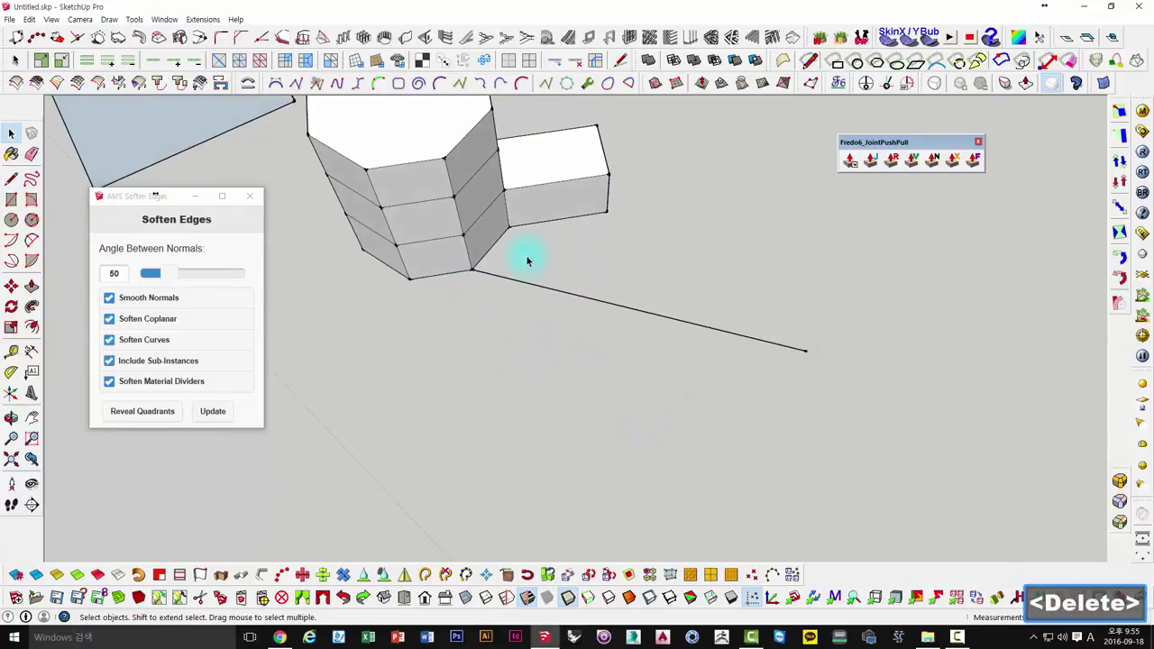
{"action": "left_click", "coordinate": [501, 236]}
{"action": "left_click", "coordinate": [486, 210]}
{"action": "left_click", "coordinate": [421, 184]}
{"action": "double_click", "coordinate": [461, 164]}
{"action": "left_click", "coordinate": [468, 158]}
{"action": "left_click", "coordinate": [469, 208]}
Finish selecting the remaining side faces and begin Vector Push Pull along one direction.
{"action": "double_click", "coordinate": [472, 222]}
{"action": "left_click", "coordinate": [482, 222]}
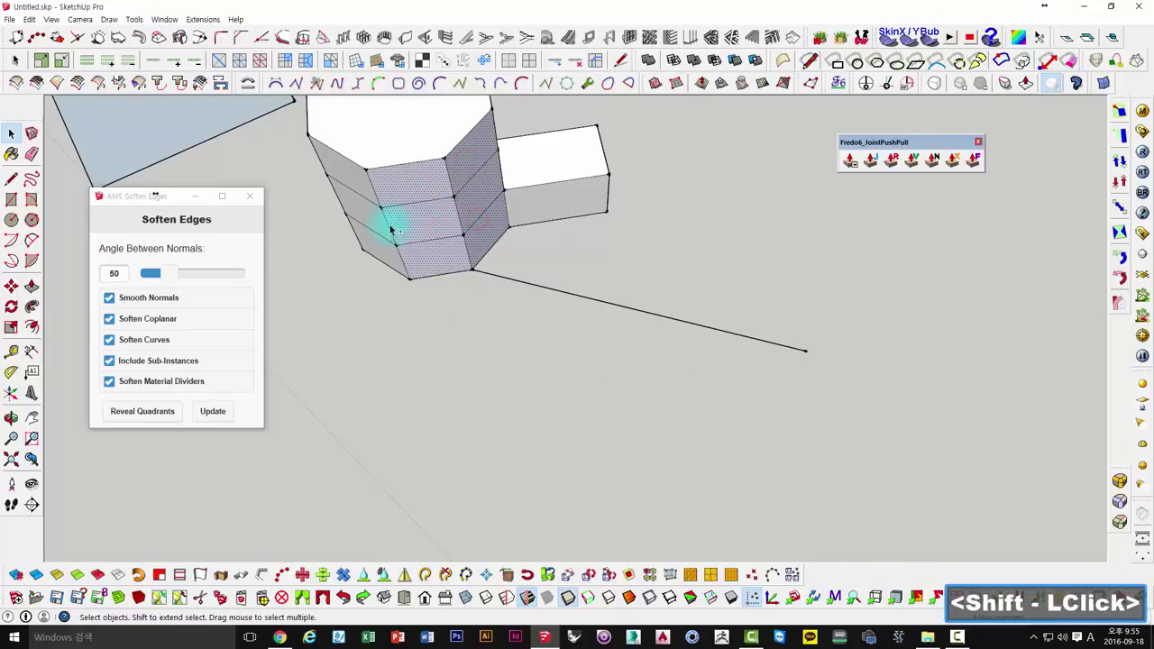
{"action": "left_click", "coordinate": [388, 225]}
{"action": "left_click", "coordinate": [393, 255]}
{"action": "left_click", "coordinate": [363, 194]}
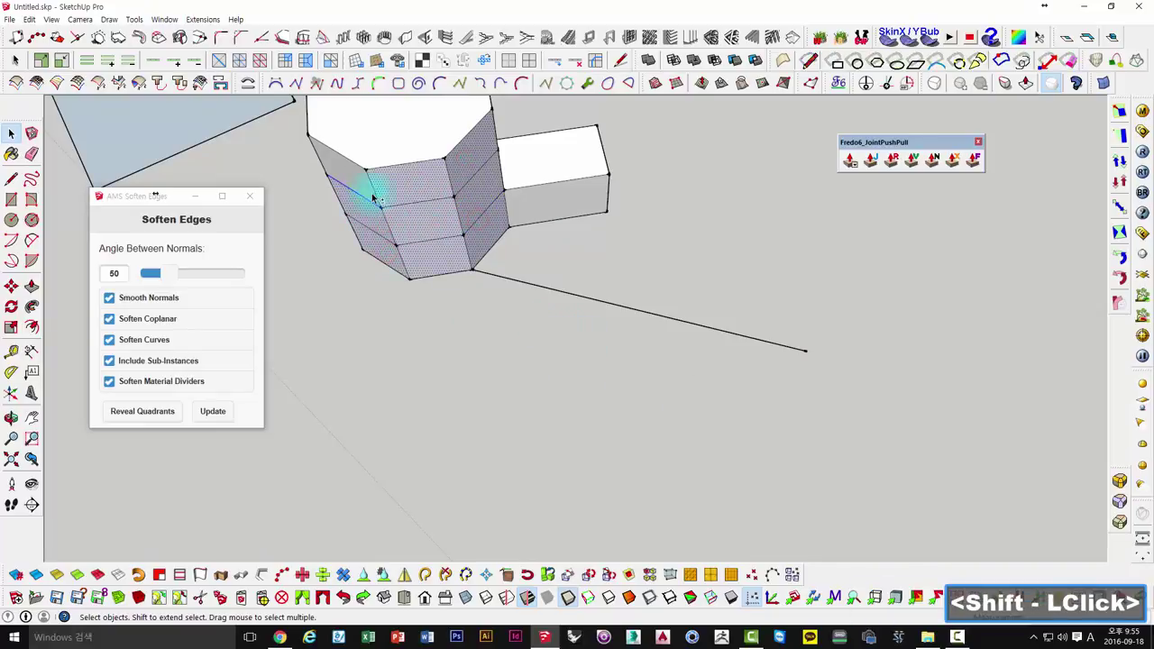
{"action": "left_click", "coordinate": [367, 192]}
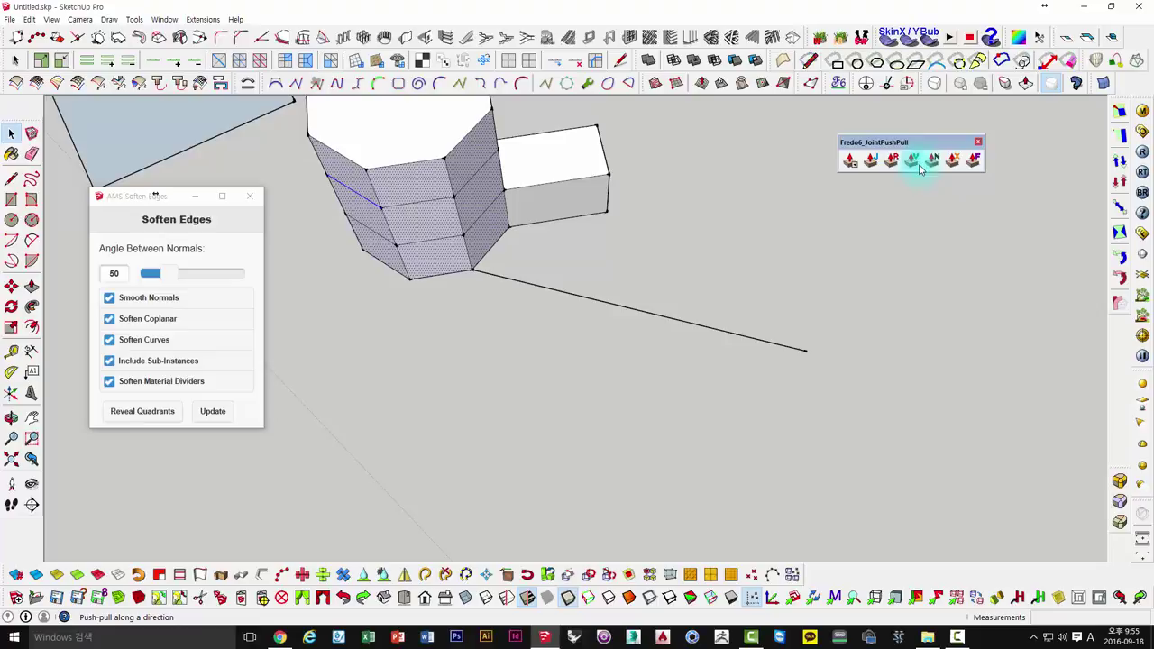
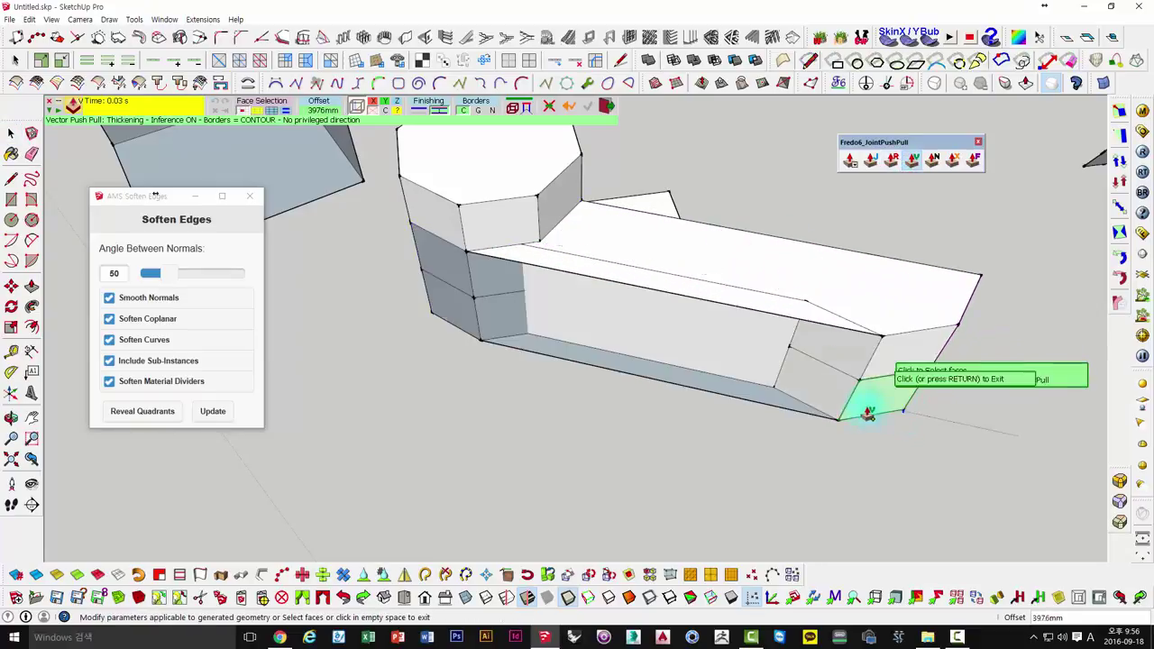
{"action": "key", "text": "space"}
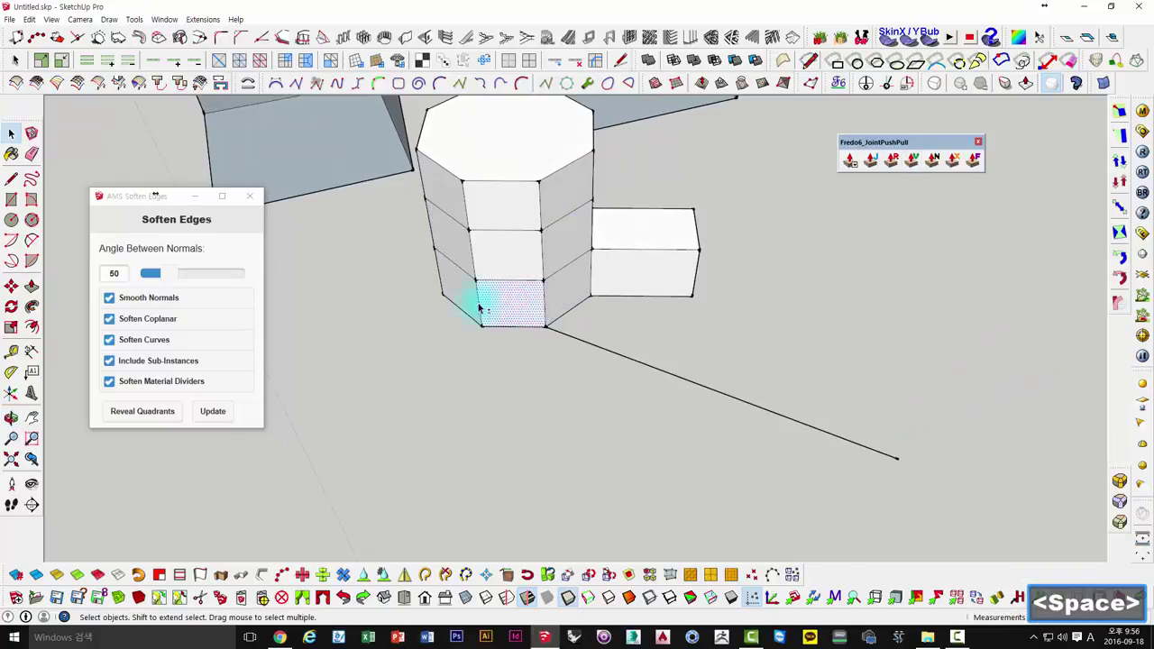
{"action": "left_click", "coordinate": [483, 306]}
{"action": "left_click", "coordinate": [513, 268]}
{"action": "left_click", "coordinate": [545, 246]}
{"action": "left_click", "coordinate": [563, 247]}
{"action": "double_click", "coordinate": [546, 261]}
{"action": "left_click", "coordinate": [523, 261]}
{"action": "left_click", "coordinate": [566, 293]}
{"action": "double_click", "coordinate": [576, 293]}
{"action": "left_click", "coordinate": [521, 209]}
{"action": "left_click", "coordinate": [464, 255]}
{"action": "double_click", "coordinate": [457, 291]}
{"action": "left_click", "coordinate": [464, 290]}
{"action": "left_click", "coordinate": [470, 256]}
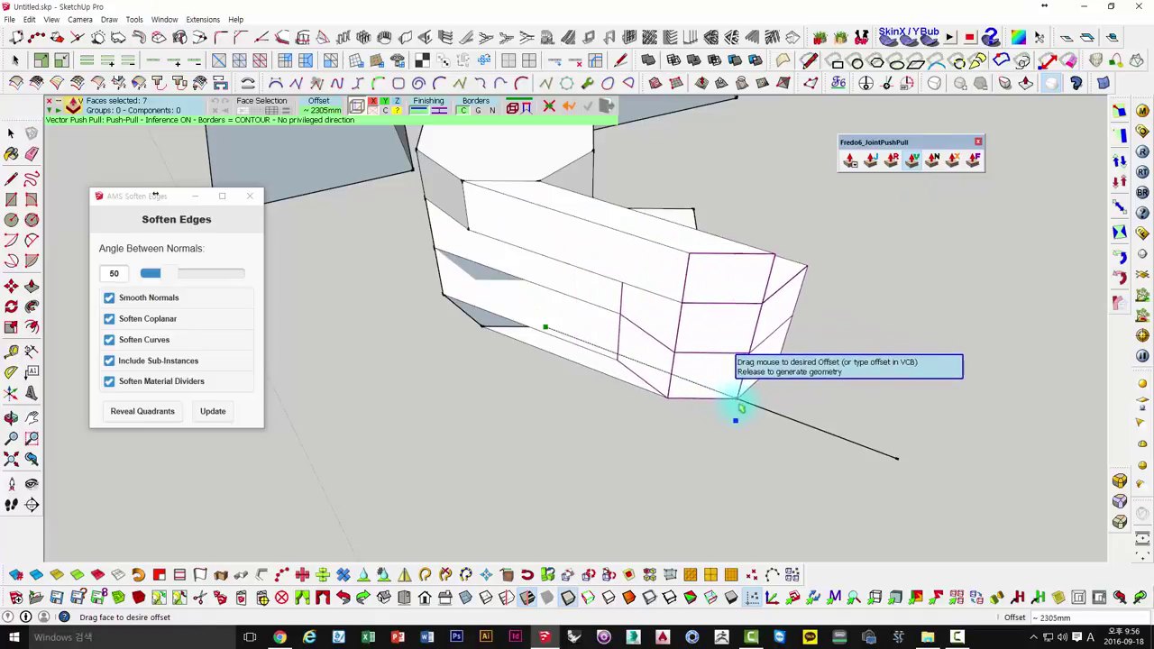
{"action": "key", "text": "ctrl+z"}
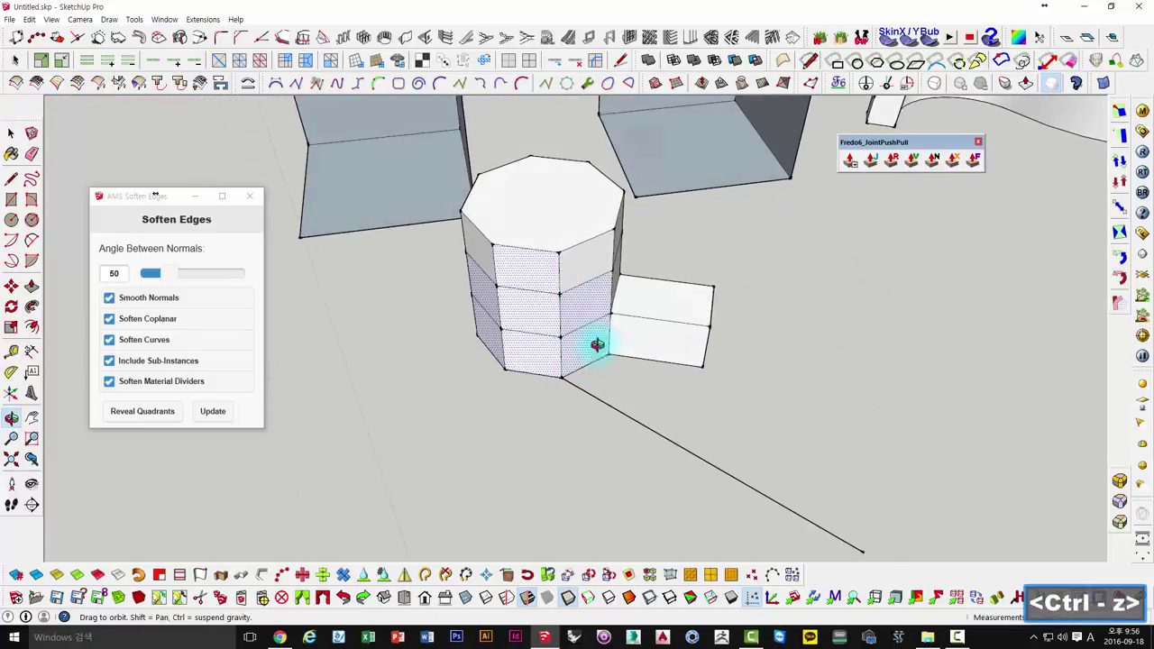
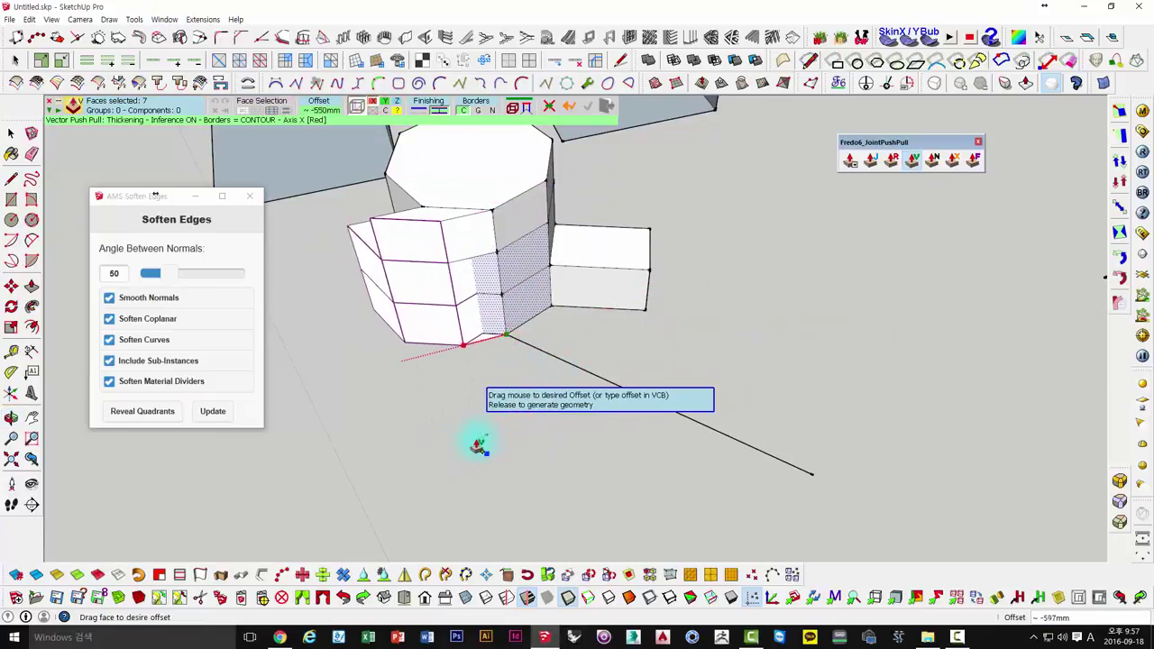
{"action": "key", "text": "ctrl+z"}
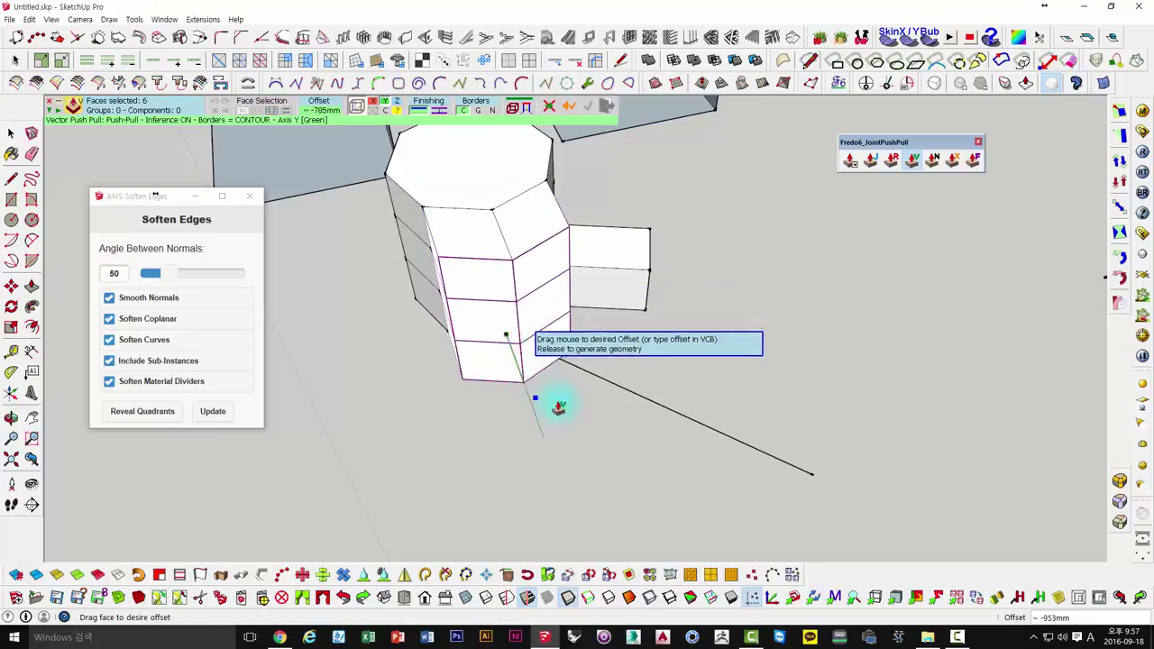
{"action": "key", "text": "ctrl+z"}
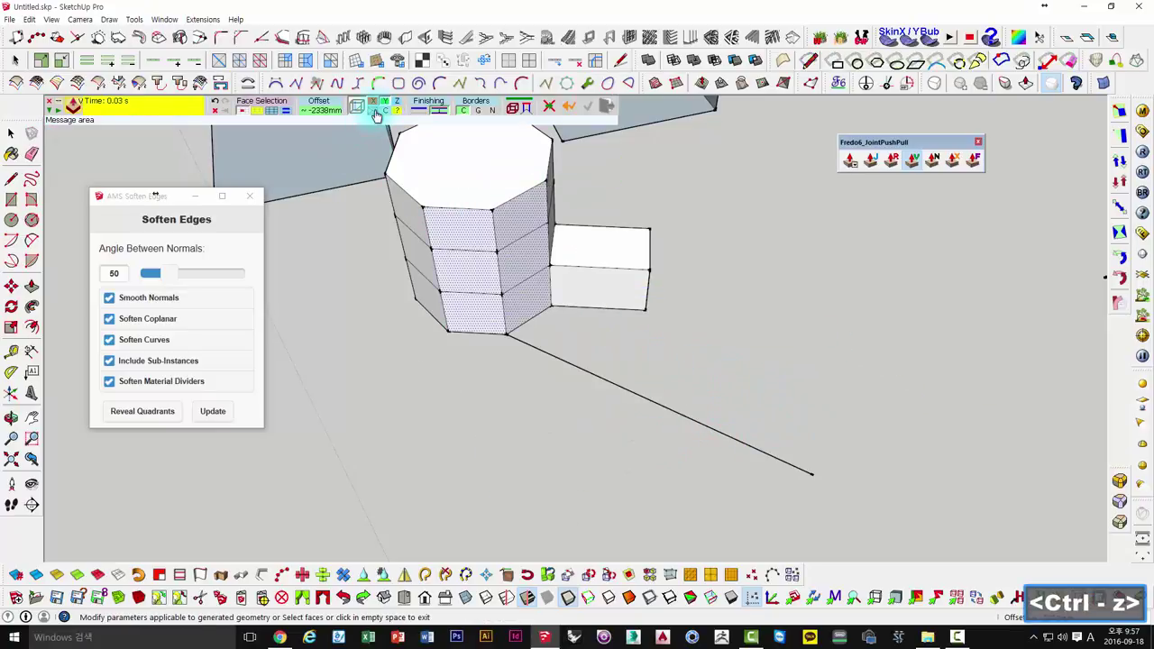
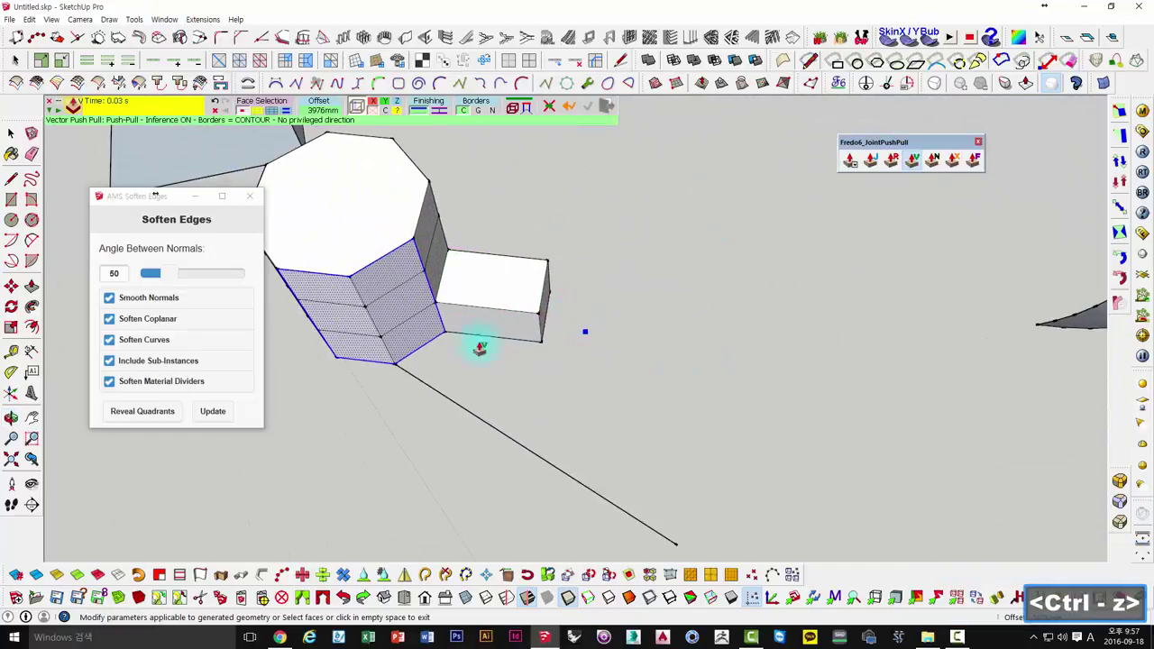
{"action": "scroll", "scroll_direction": "down", "scroll_amount": 3}
{"action": "scroll", "scroll_direction": "up", "scroll_amount": 3}
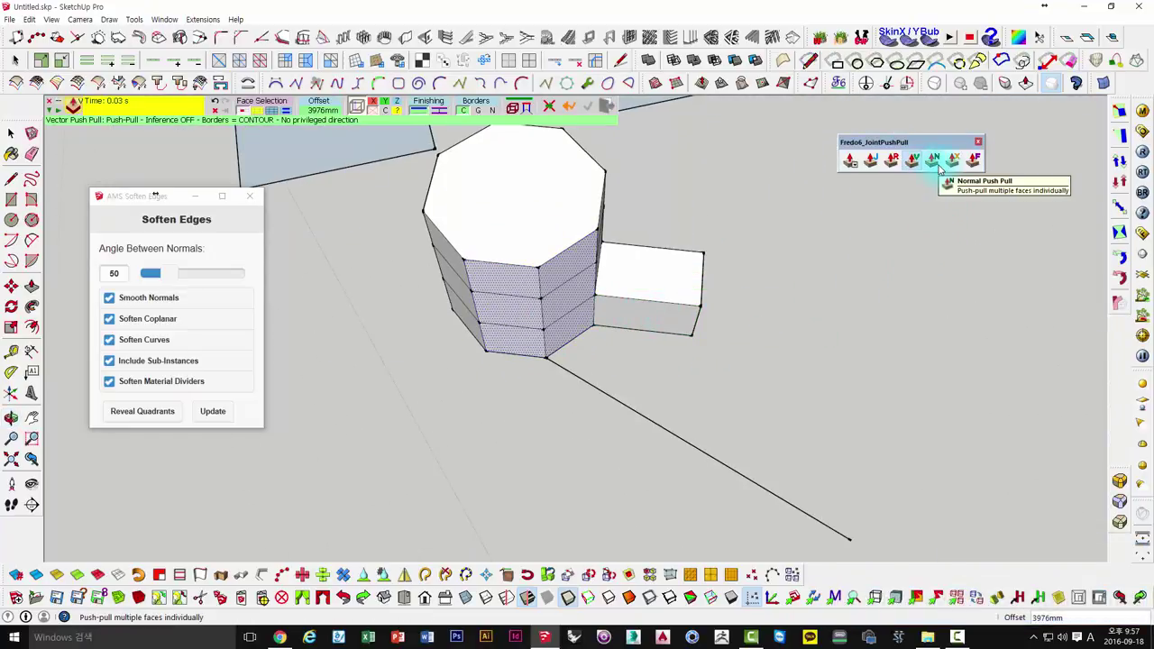
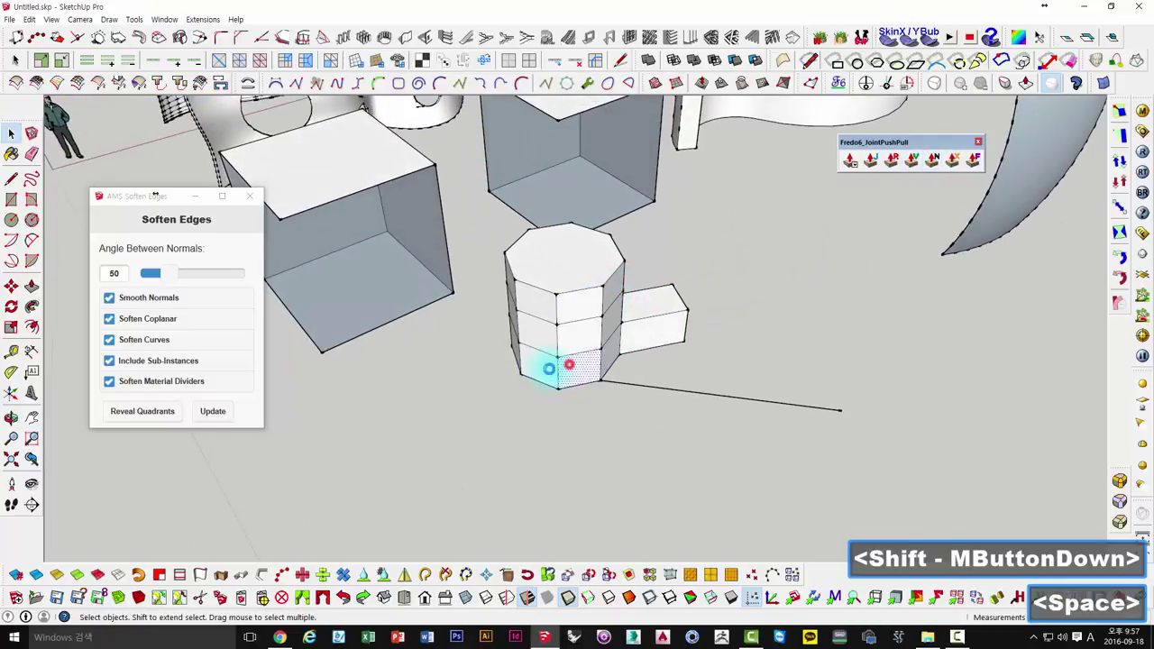
Select a group of the prism's lower side faces for Normal Push Pull.
{"action": "double_click", "coordinate": [542, 348]}
{"action": "double_click", "coordinate": [564, 346]}
{"action": "left_click", "coordinate": [585, 338]}
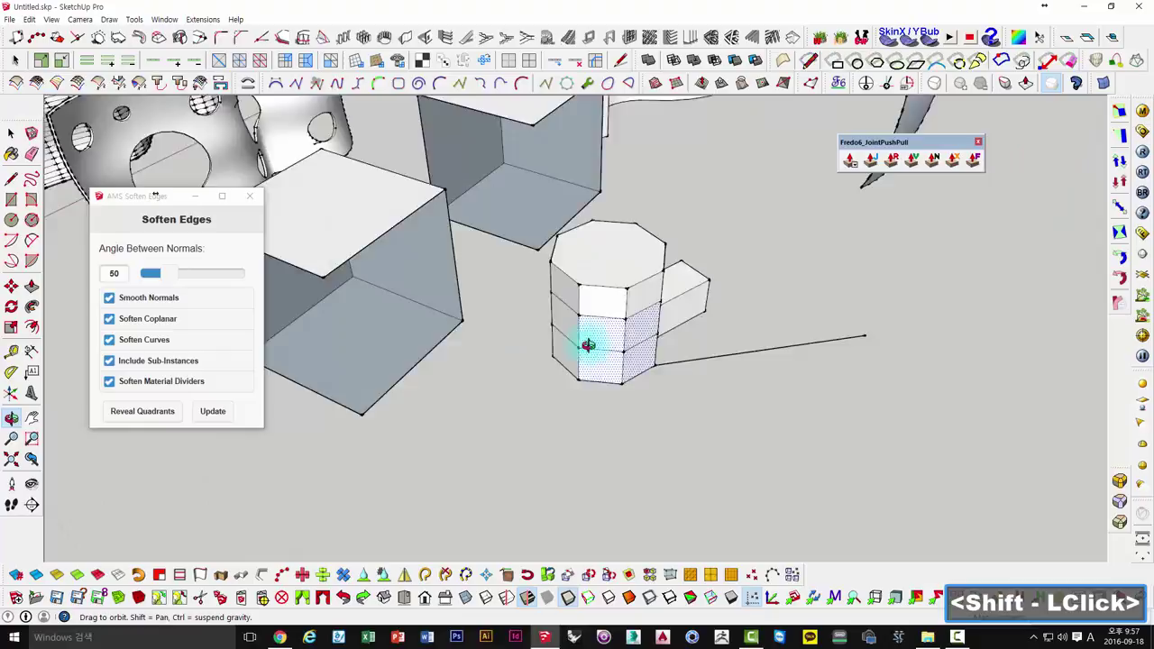
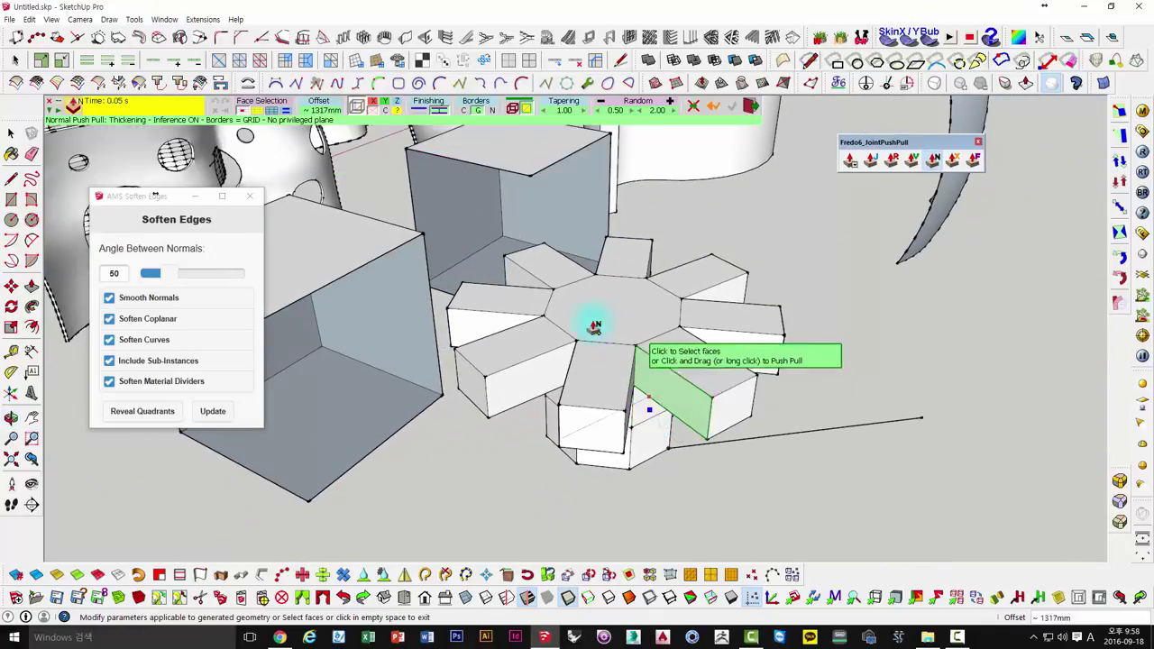
{"action": "key", "text": "space"}
{"action": "left_click", "coordinate": [600, 233]}
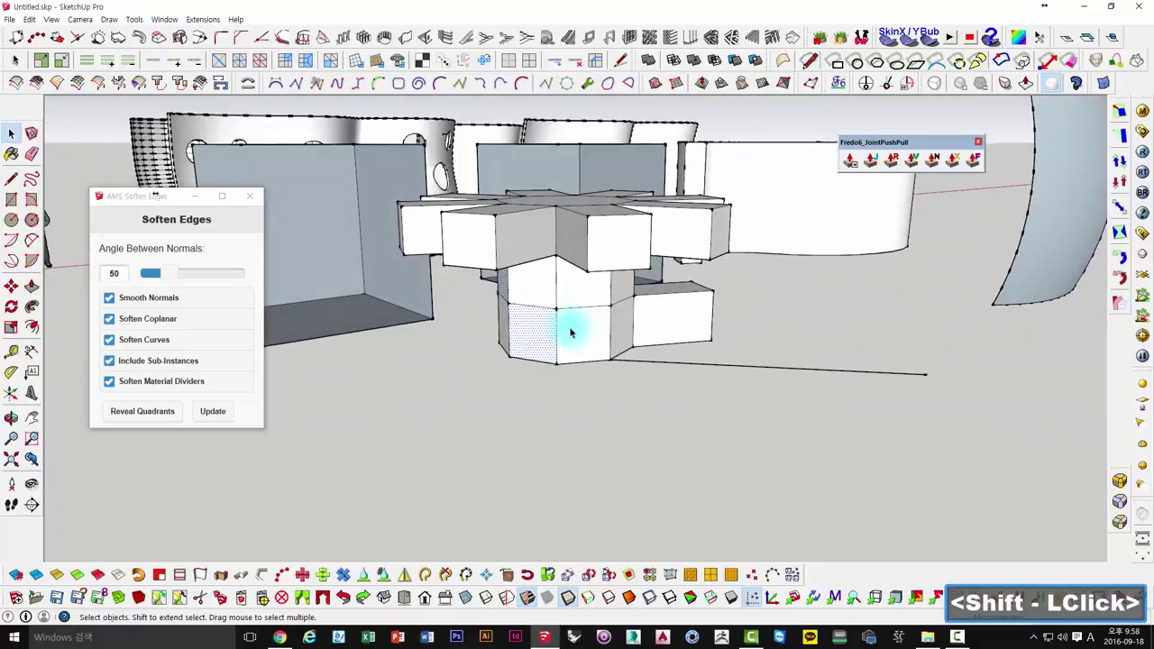
{"action": "left_click", "coordinate": [598, 296]}
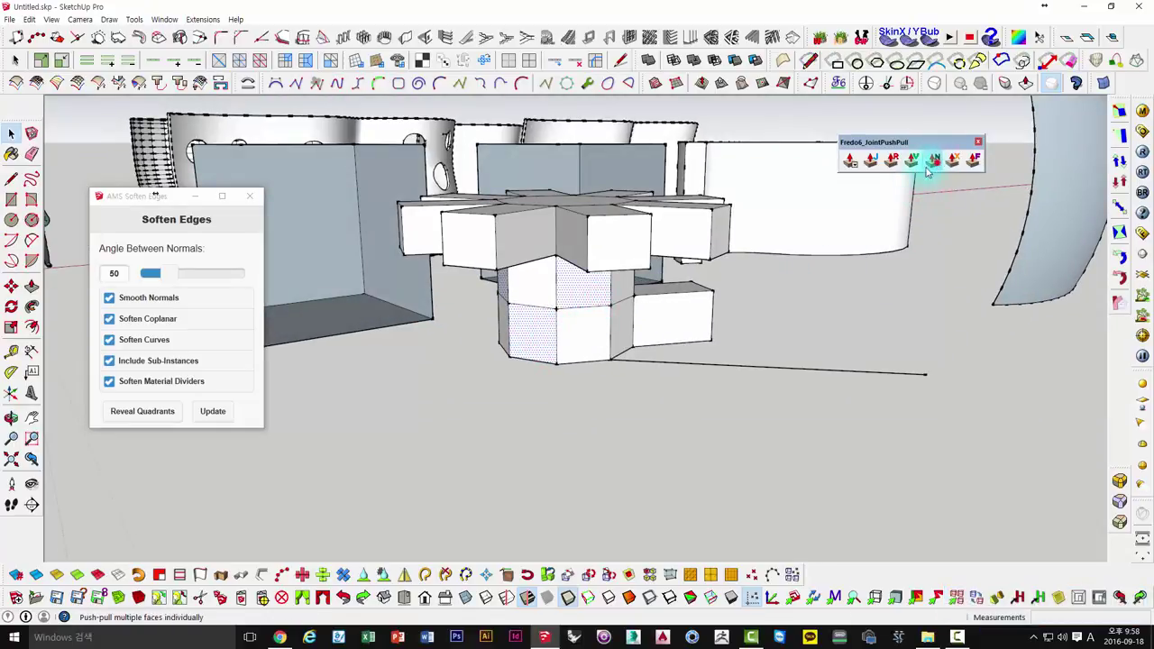
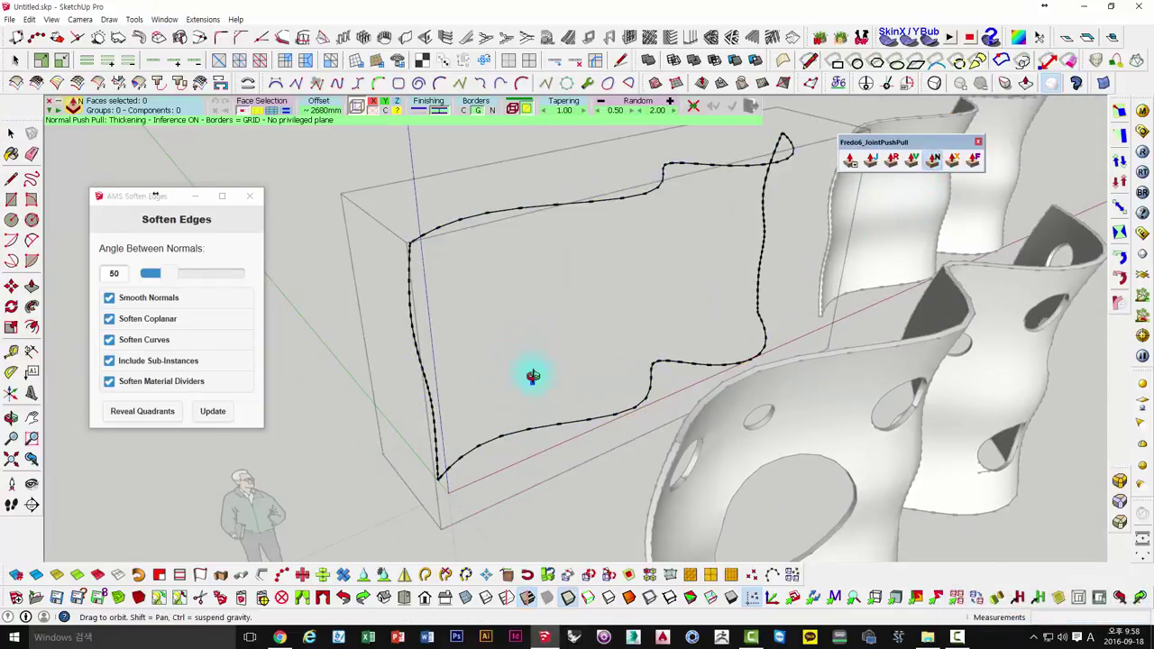
Select the whole wavy gridded surface and orbit to view the wall from another angle.
{"action": "key", "text": "space"}
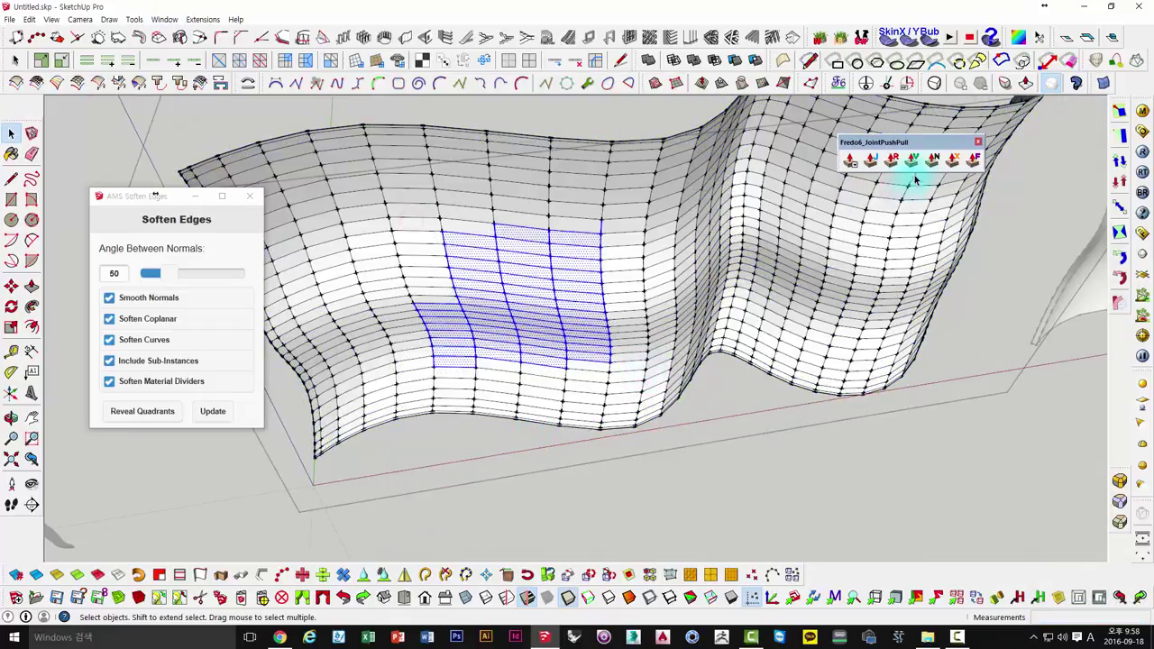
{"action": "key", "text": "space"}
{"action": "key", "text": "Escape"}
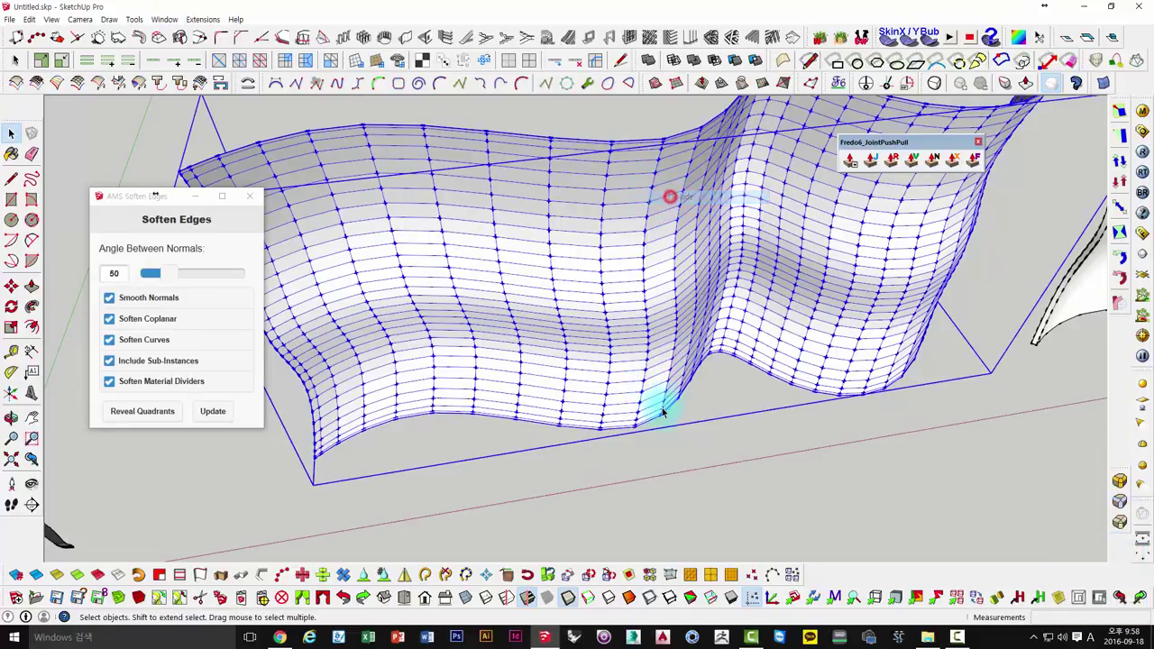
{"action": "middle_click", "coordinate": [562, 433]}
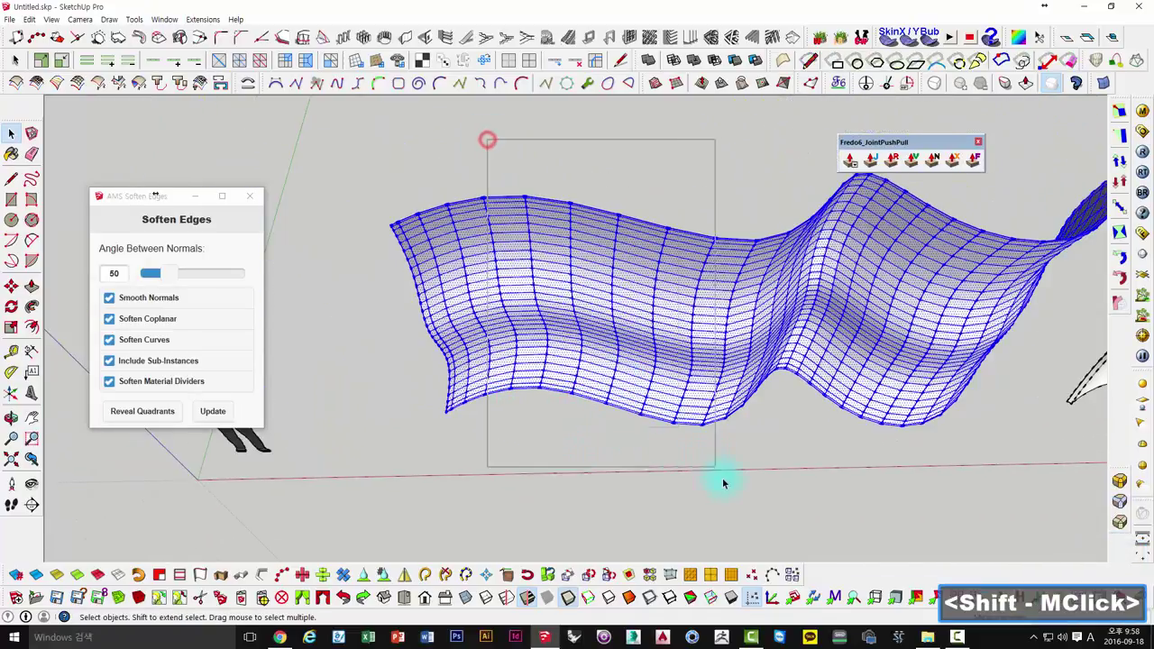
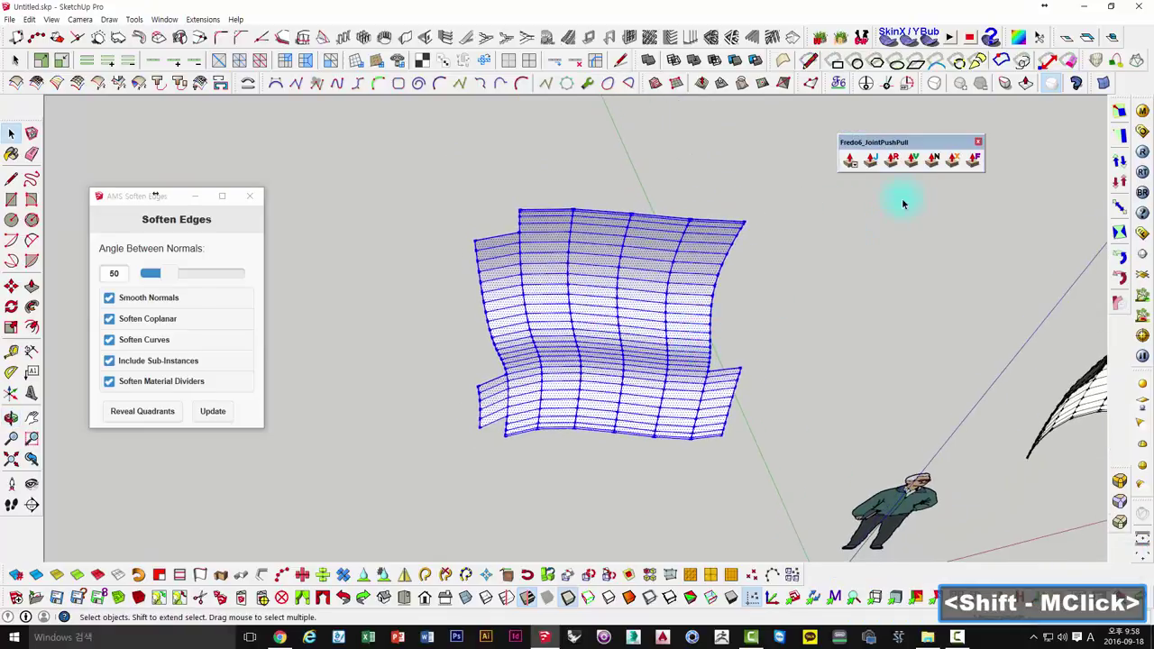
Start thickening the grouped wavy surface along its normals into panel blocks.
{"action": "key", "text": "space"}
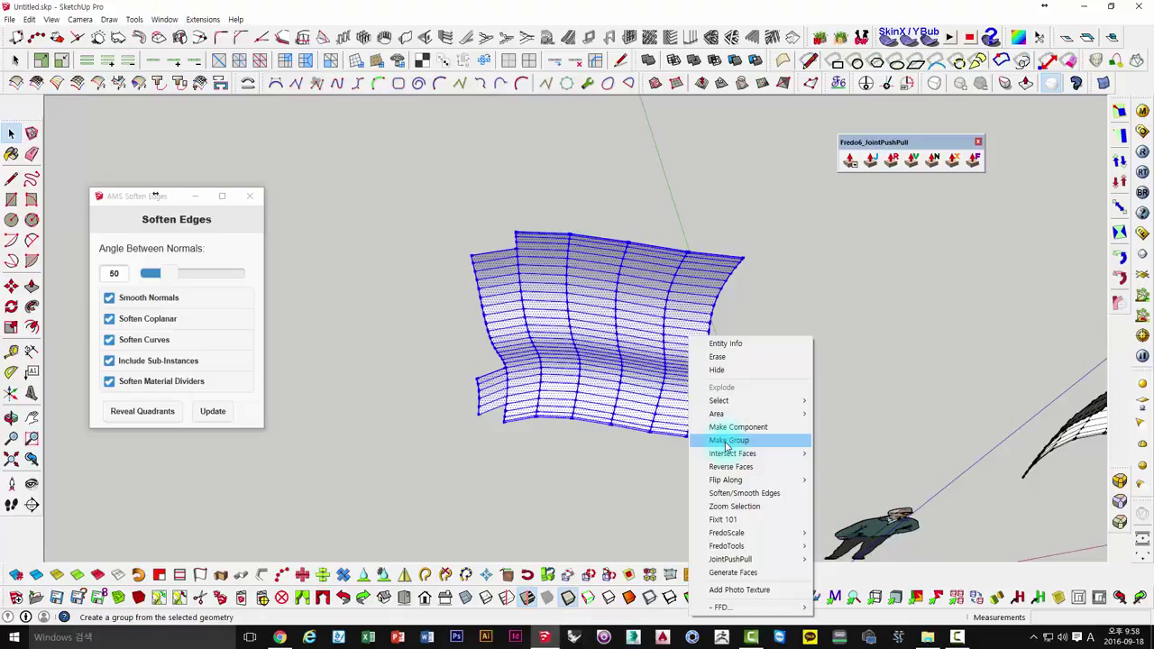
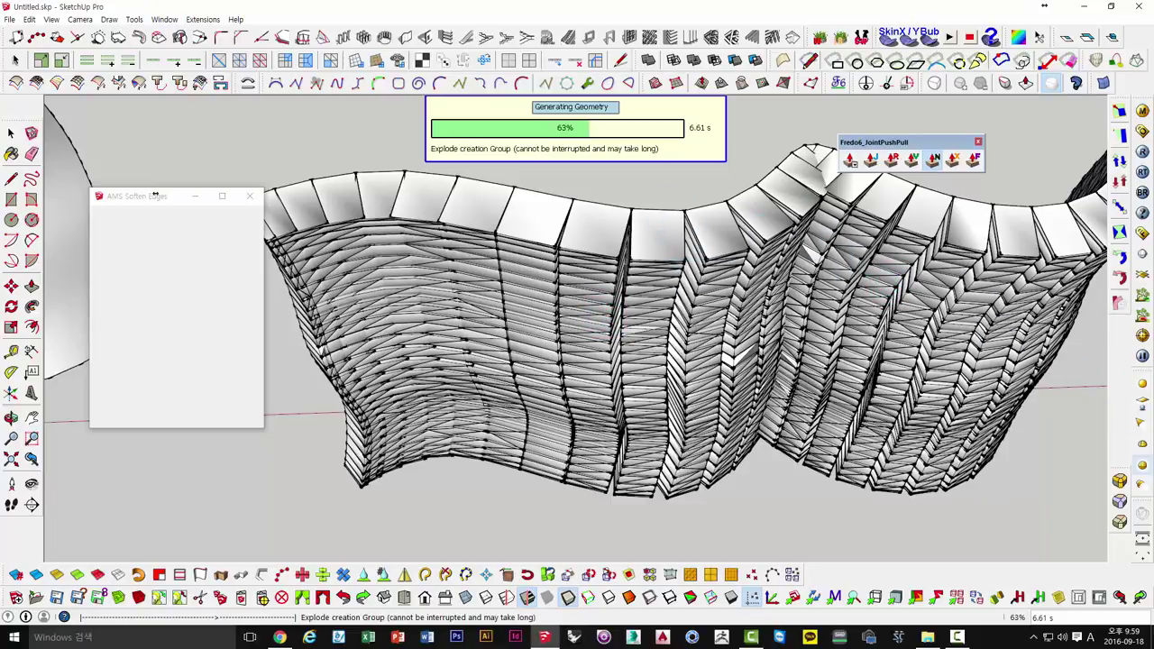
Orbit around to a lower view of the hexagonal prism among the demo shapes.
{"action": "key", "text": "space"}
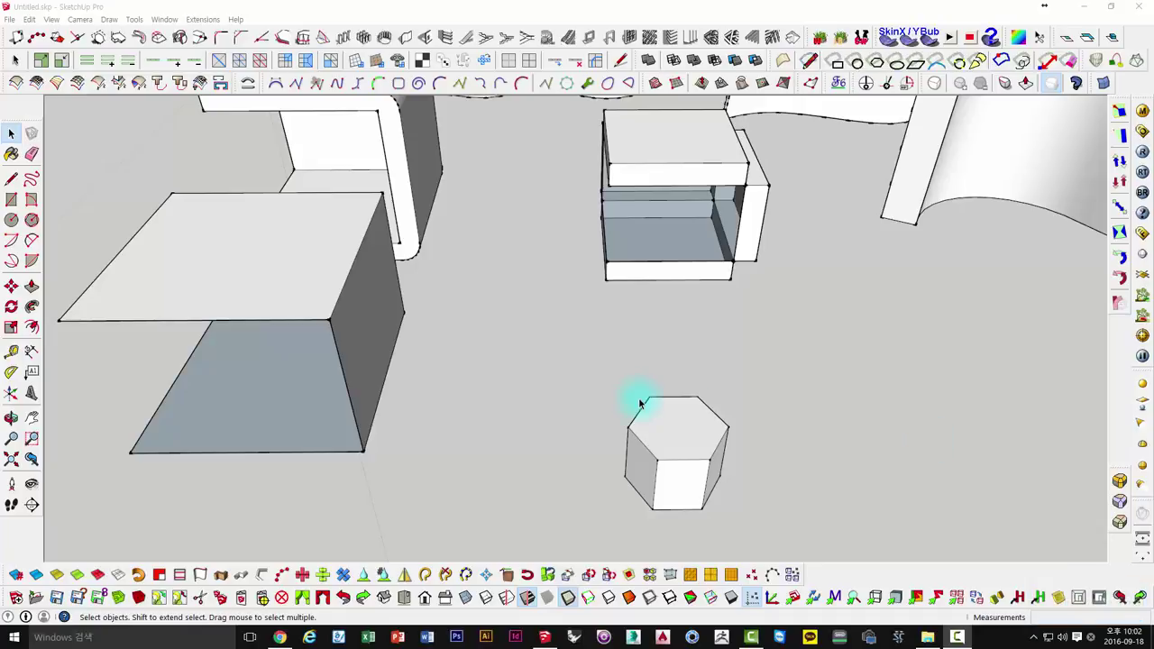
{"action": "middle_click", "coordinate": [581, 250]}
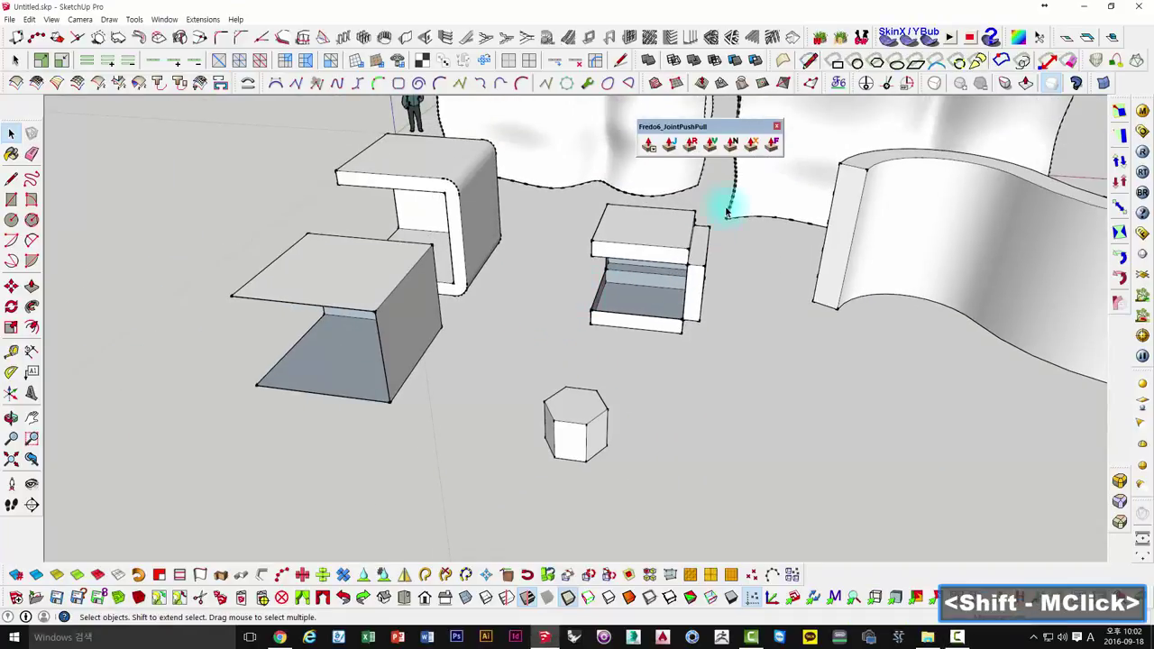
{"action": "middle_click", "coordinate": [676, 349]}
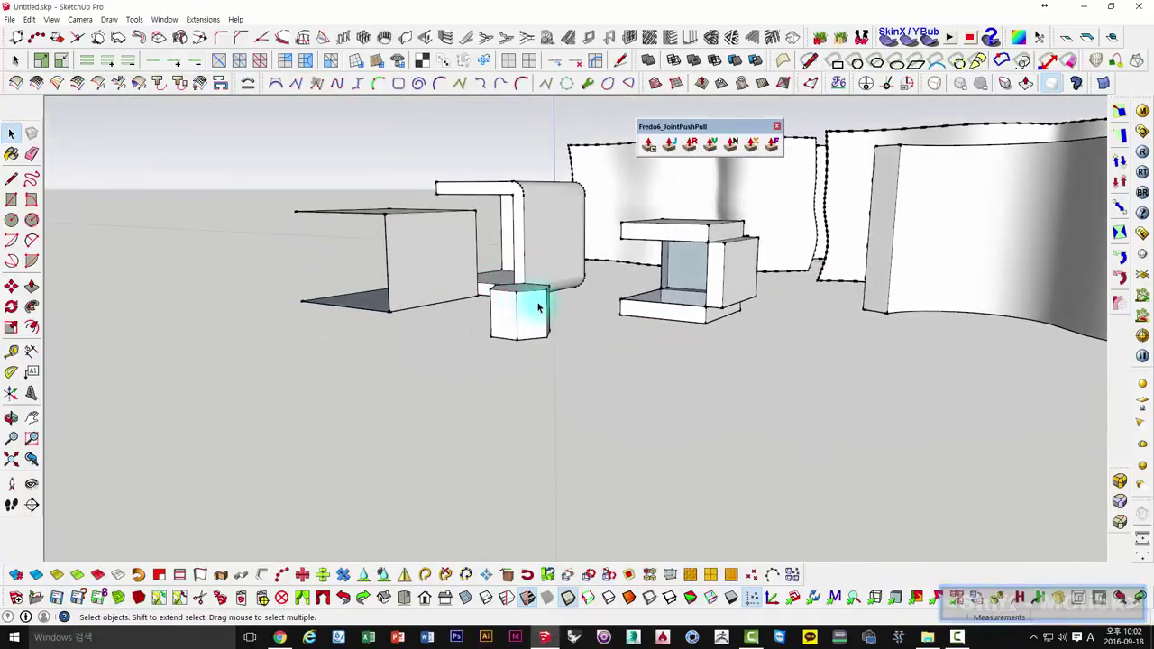
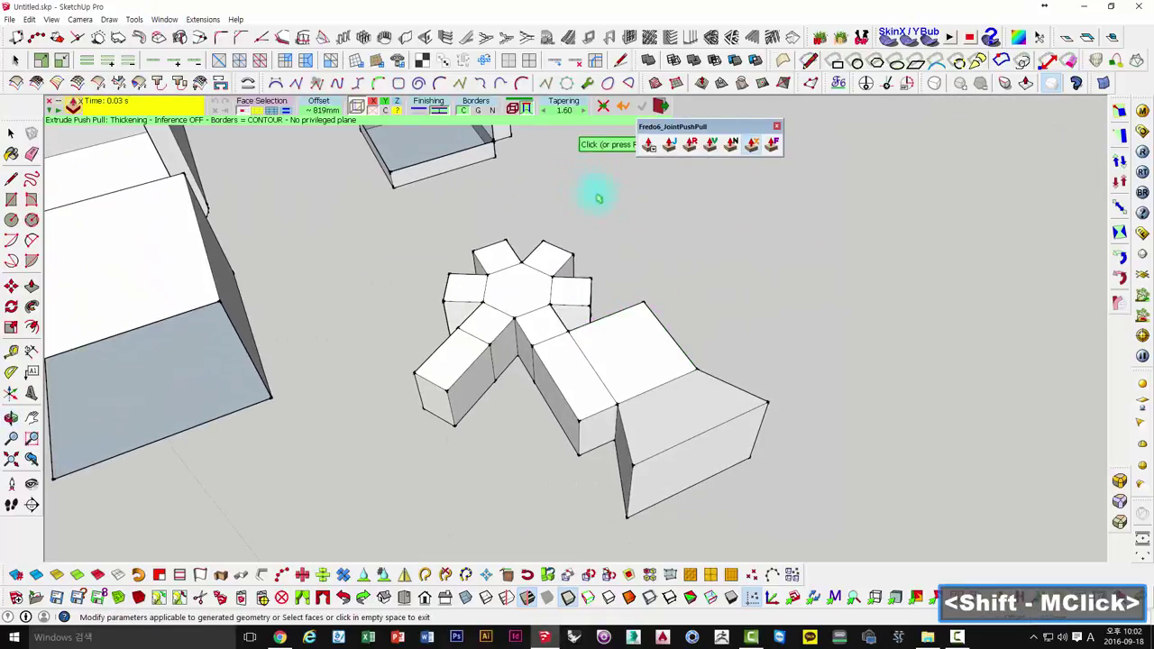
Push-pull the hexagon's faces together, undoing attempts until the tapered spire stands.
{"action": "key", "text": "space"}
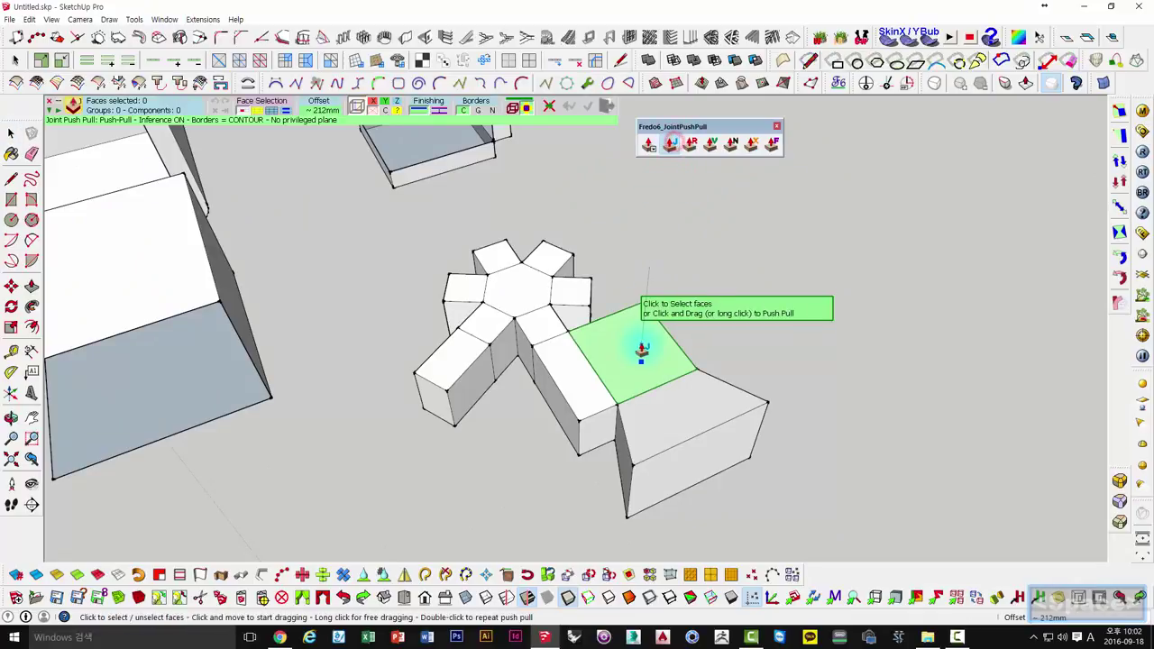
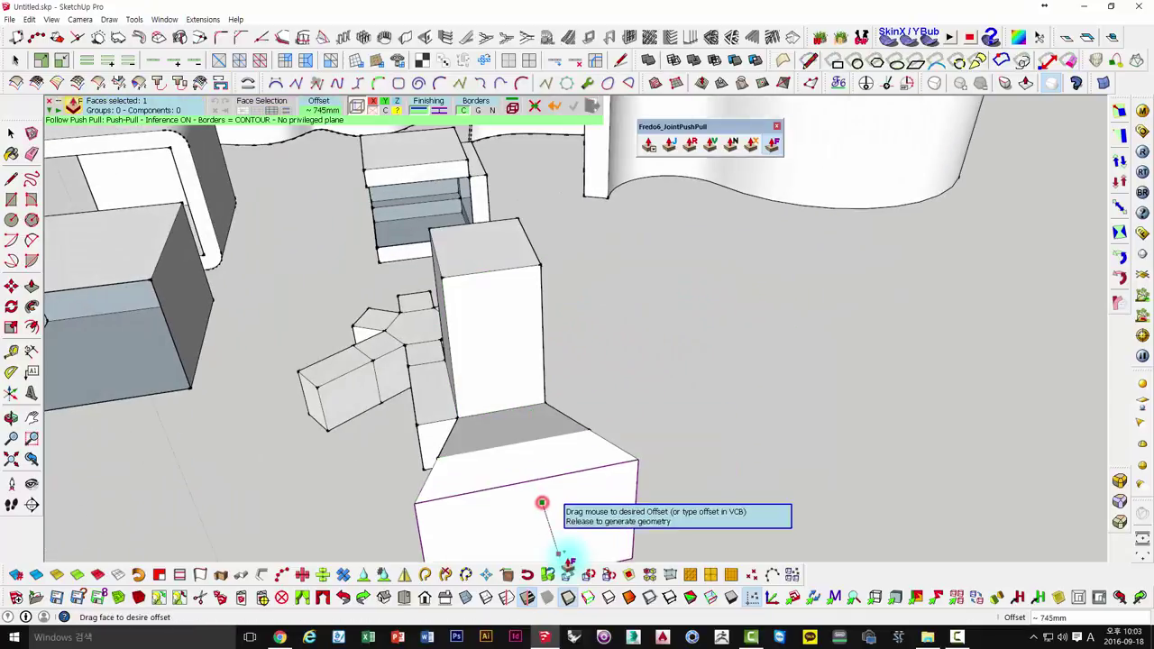
{"action": "key", "text": "ctrl+z"}
{"action": "key", "text": "ctrl+z"}
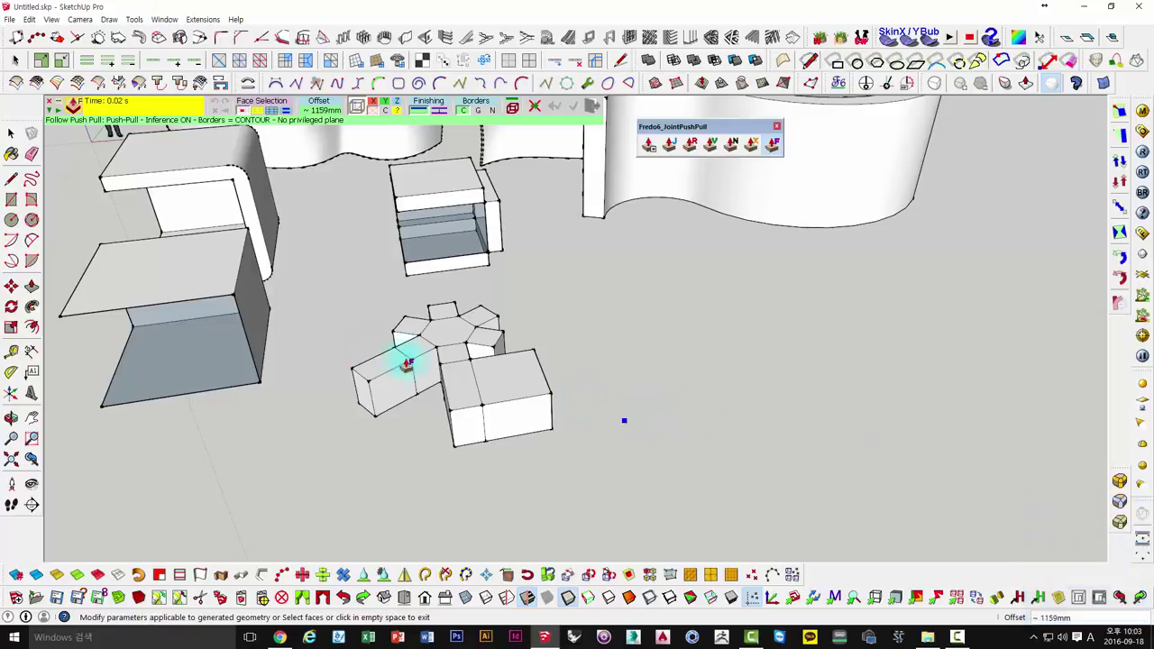
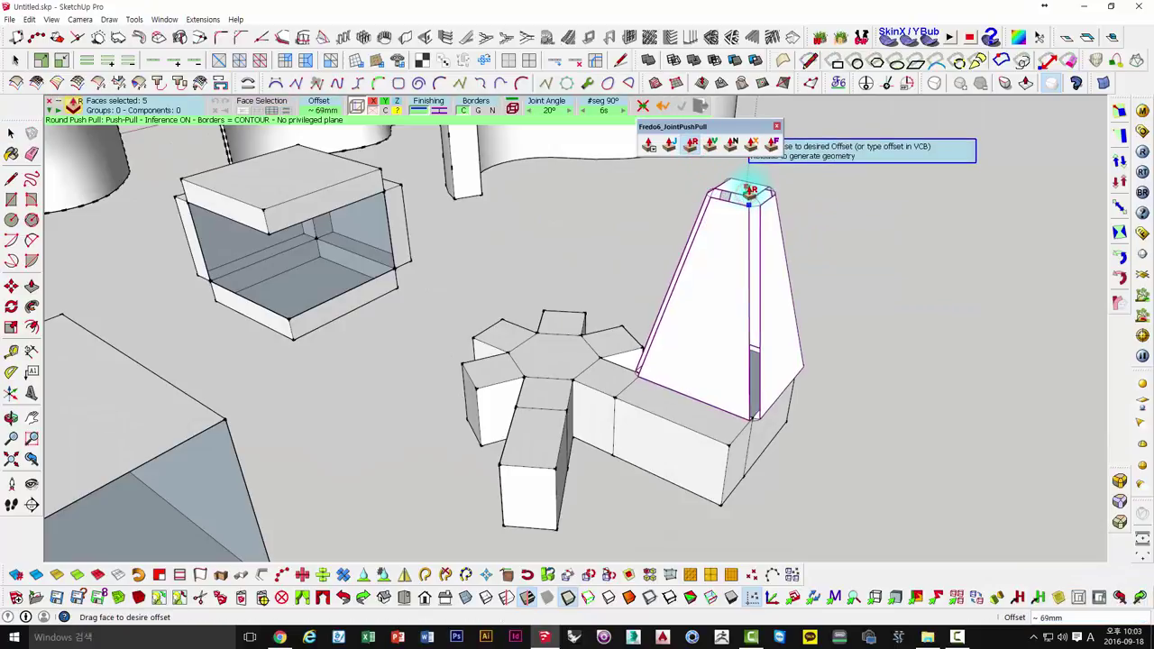
{"action": "key", "text": "ctrl+z"}
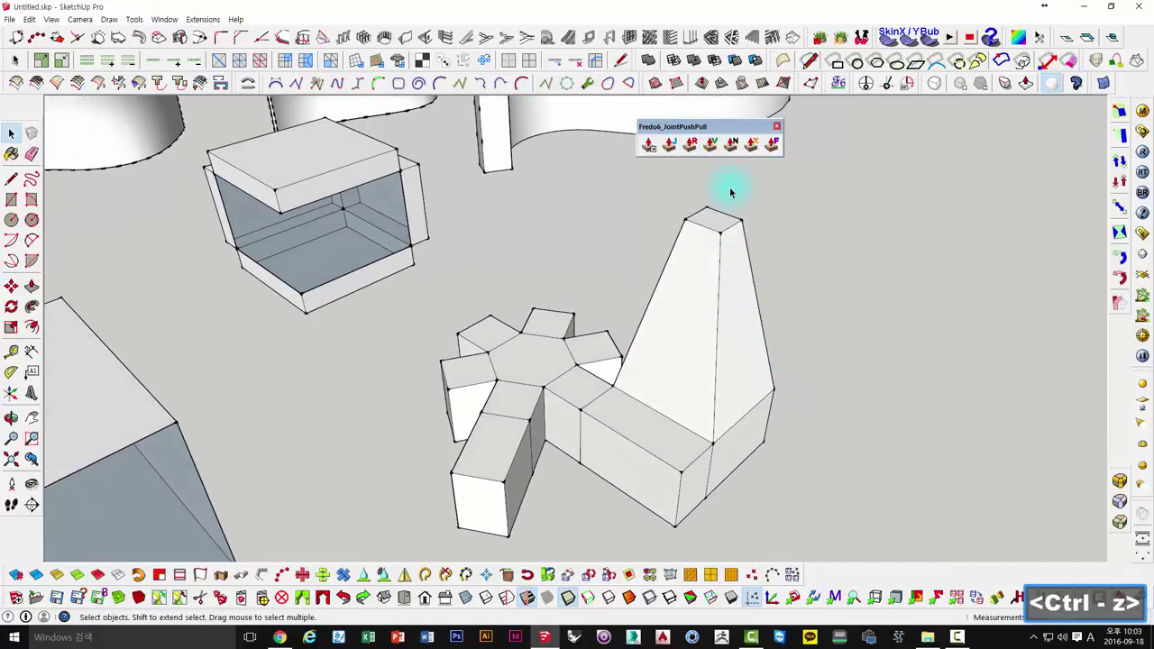
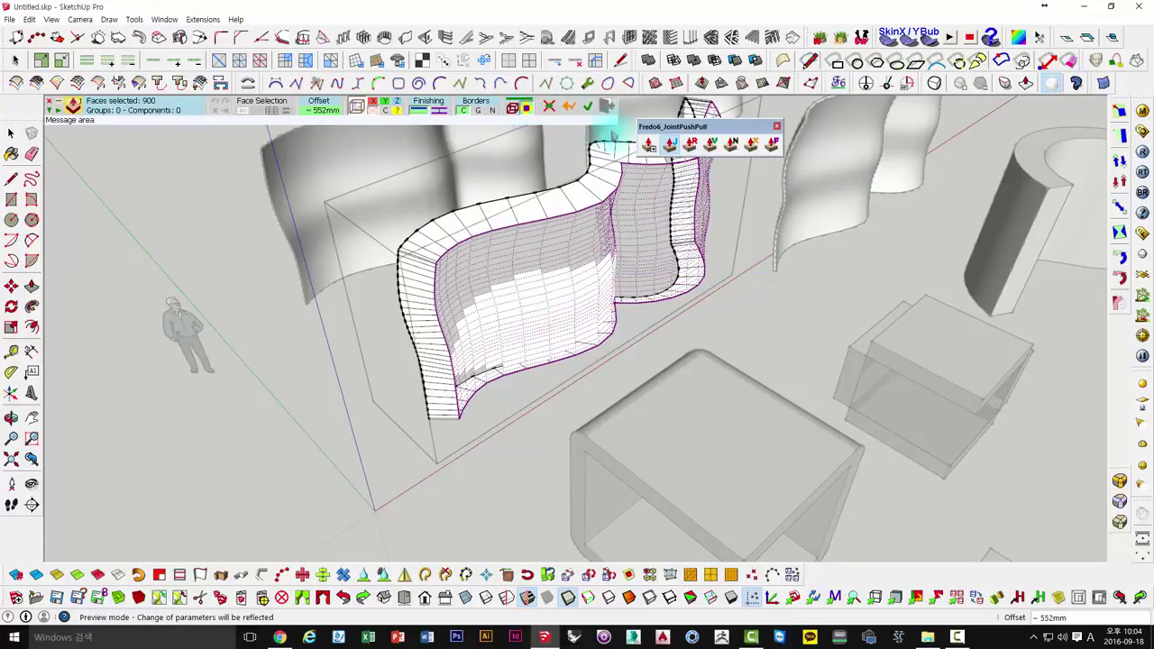
Undo and discard the thickened wave preview before flaring the tower top.
{"action": "key", "text": "ctrl+z"}
{"action": "key", "text": "space"}
{"action": "key", "text": "Escape"}
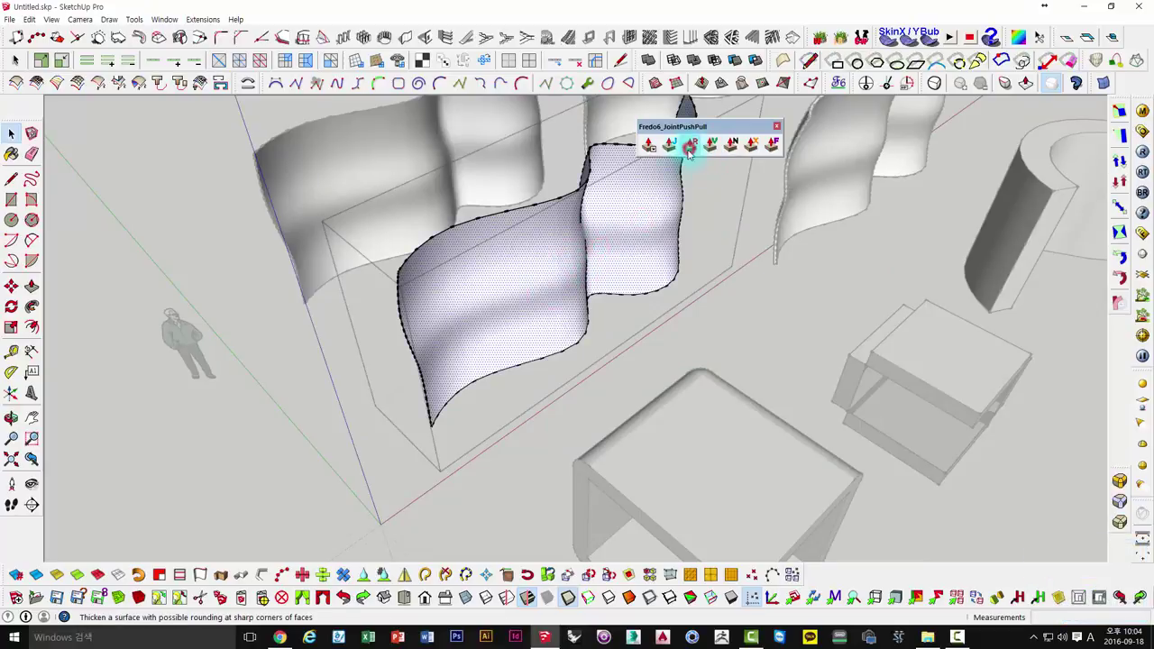
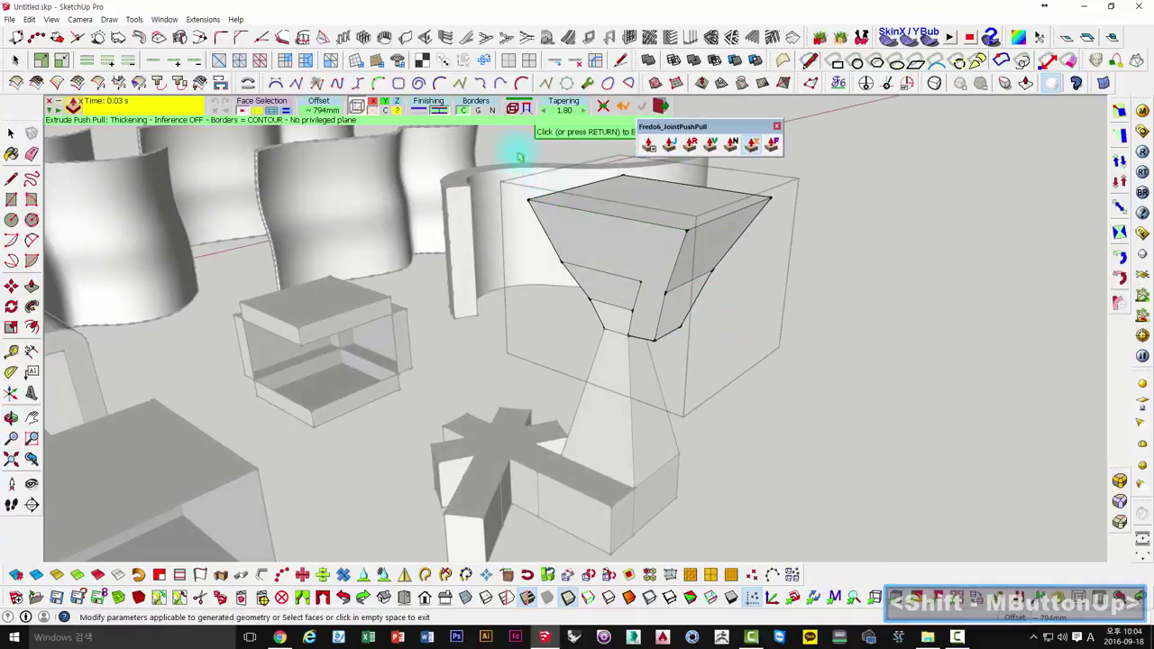
Undo the overlong funnel extrusions, returning the flared cup to its original size.
{"action": "key", "text": "ctrl+z"}
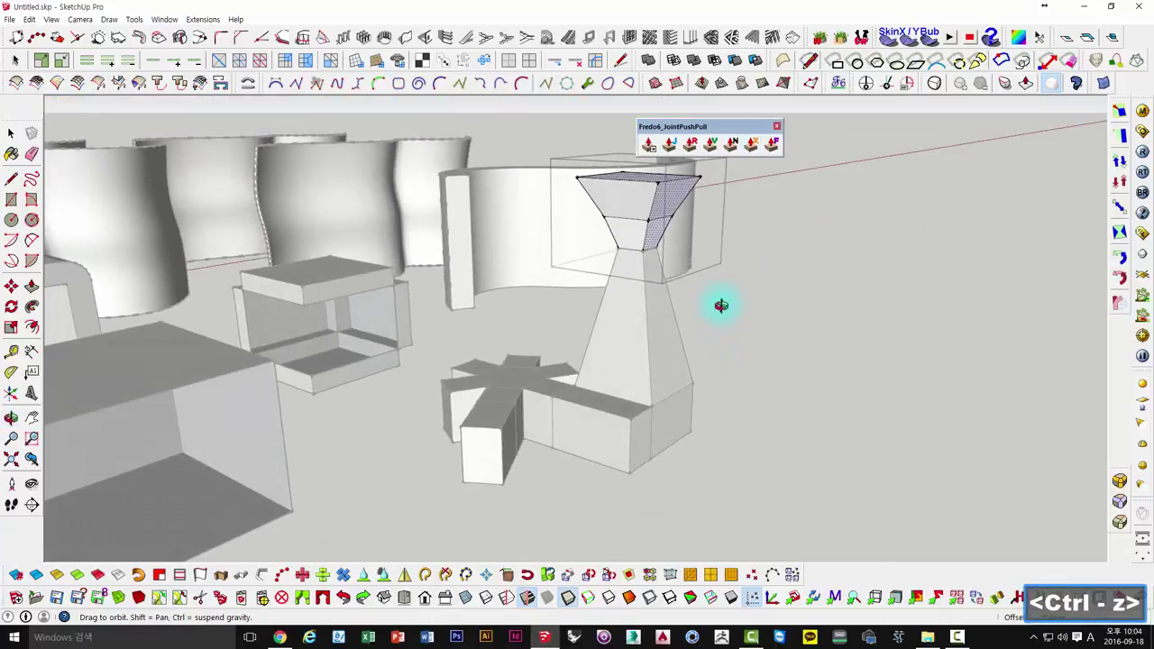
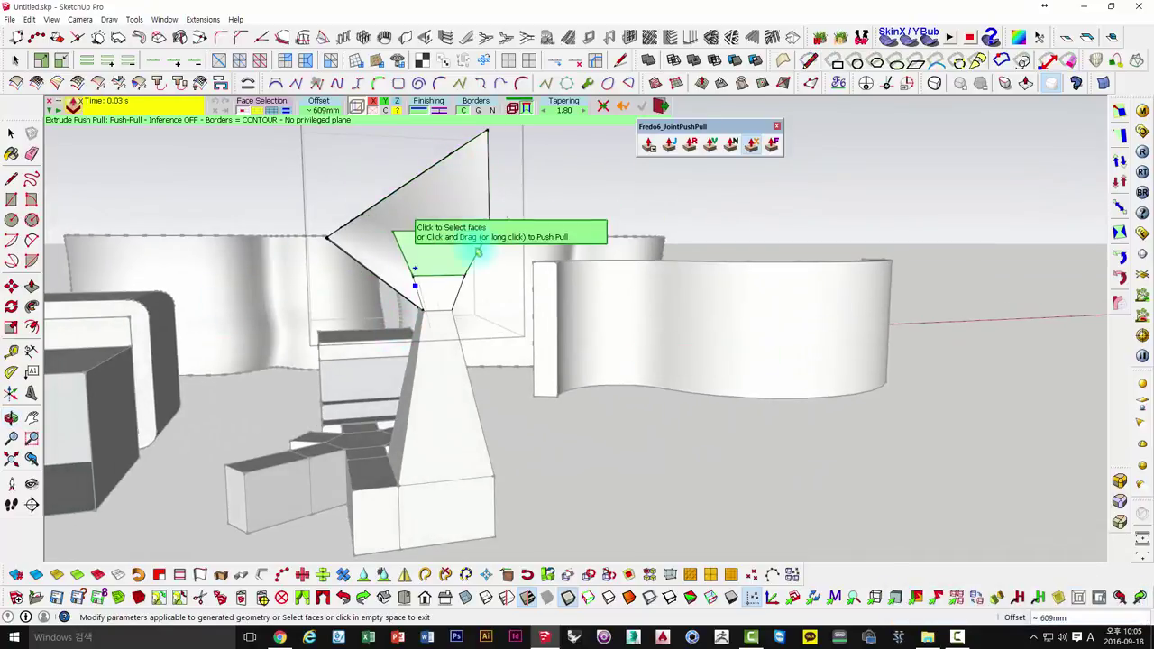
{"action": "key", "text": "ctrl+z"}
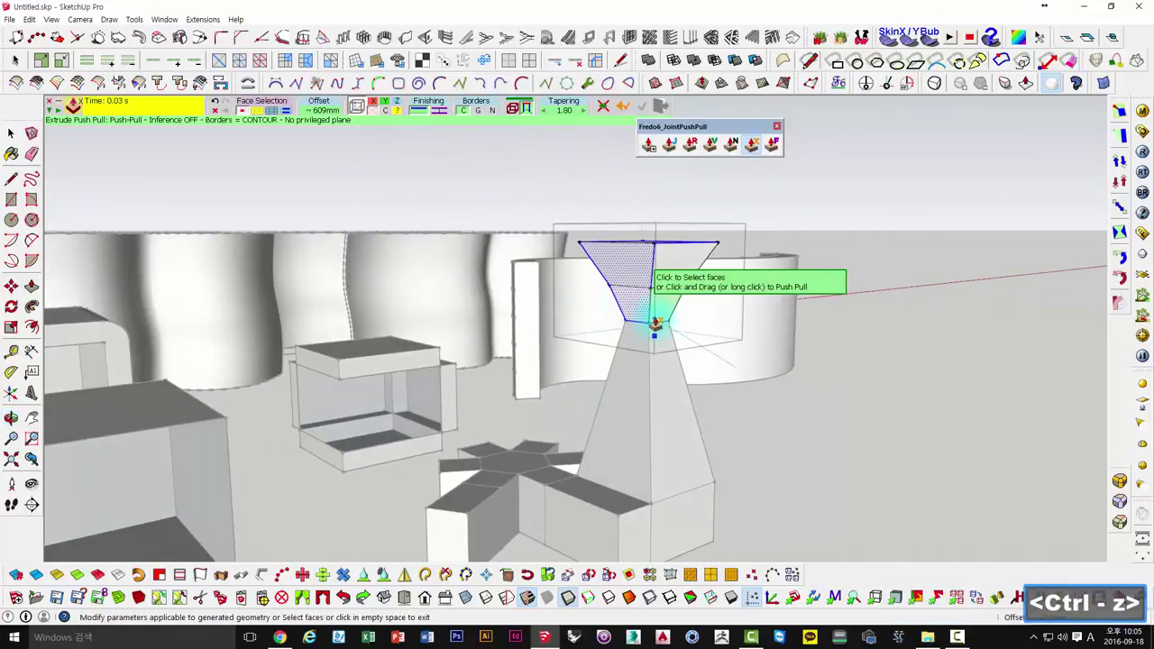
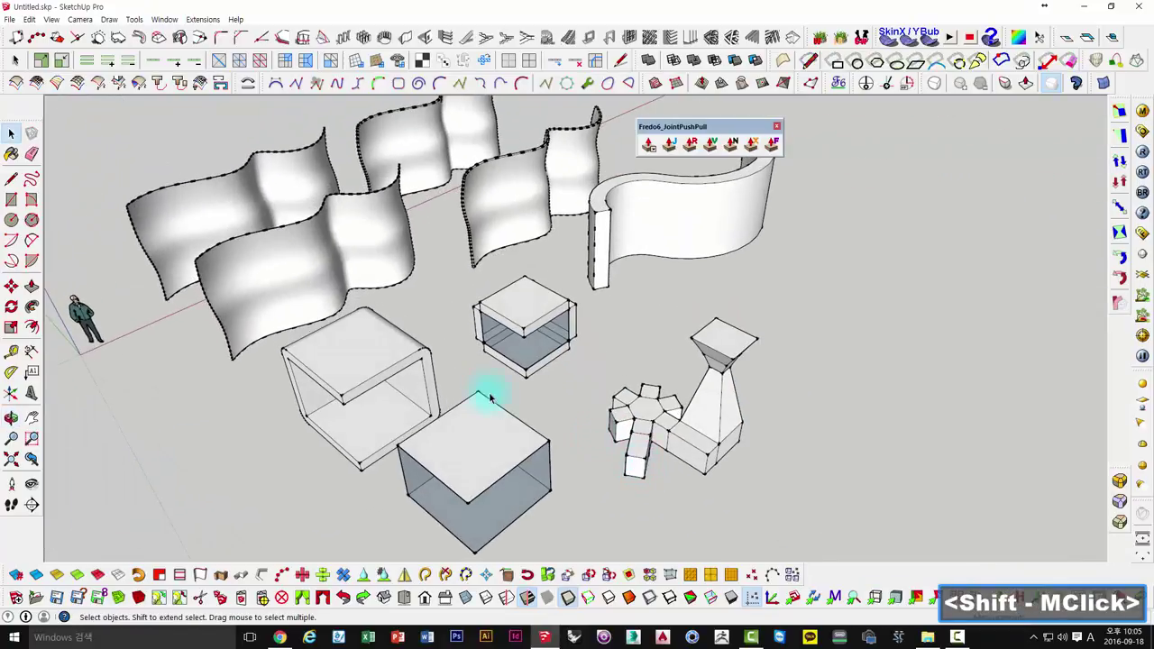
Orbit out for a wider look at all the demo shapes in the scene.
{"action": "middle_click", "coordinate": [11, 128]}
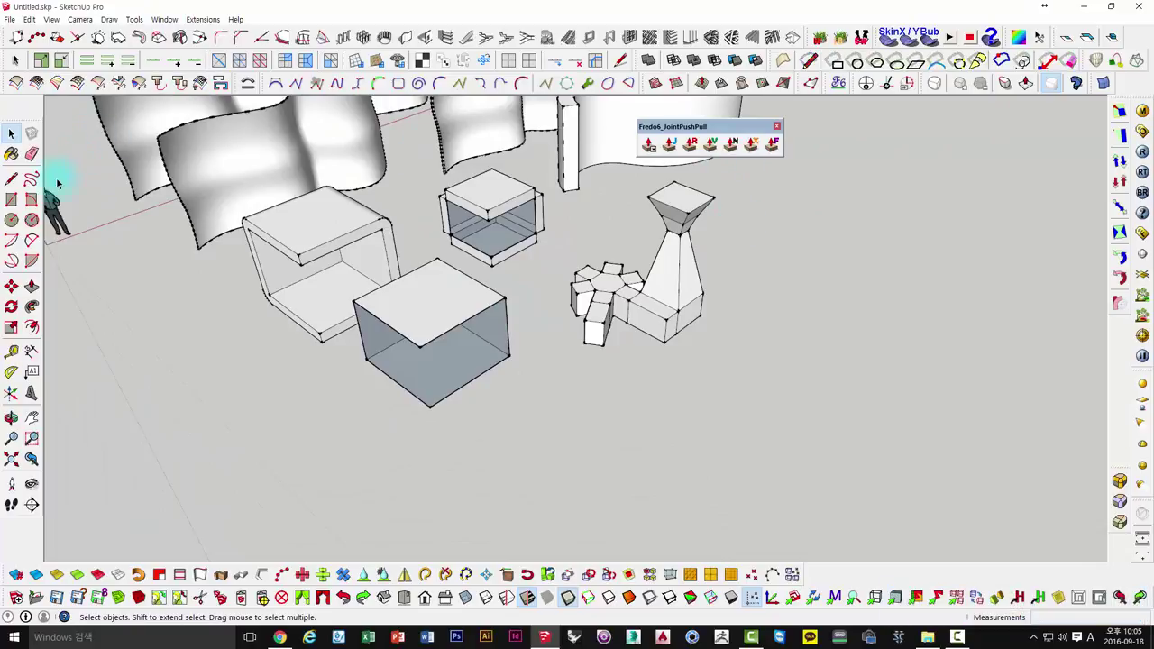
{"action": "middle_click", "coordinate": [610, 246]}
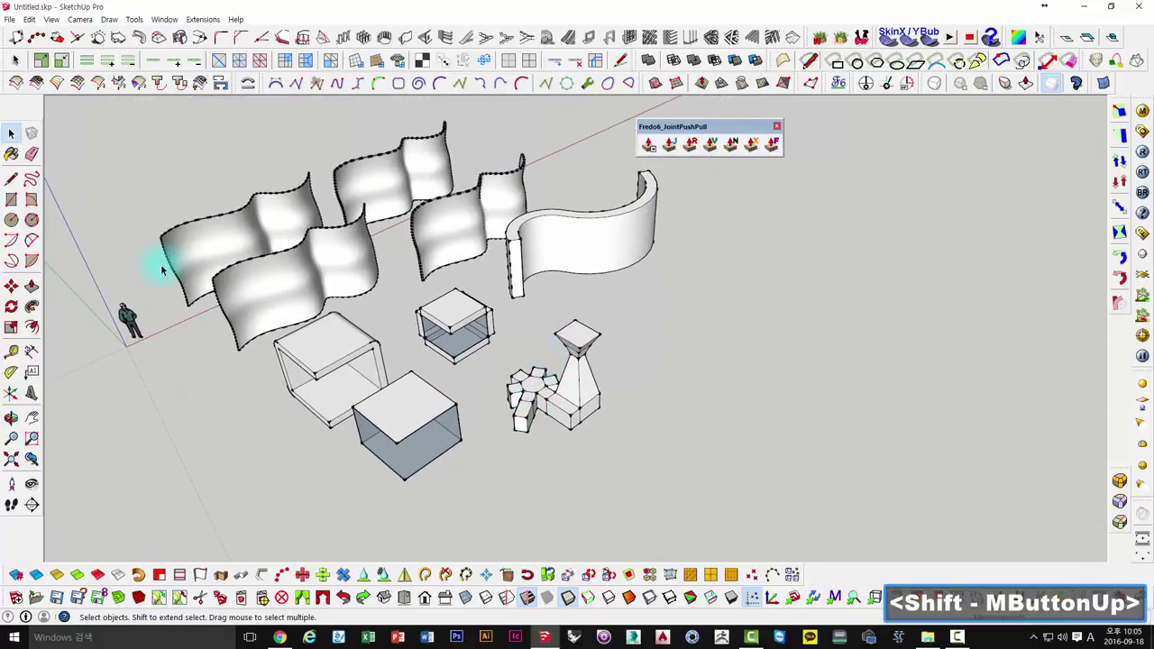
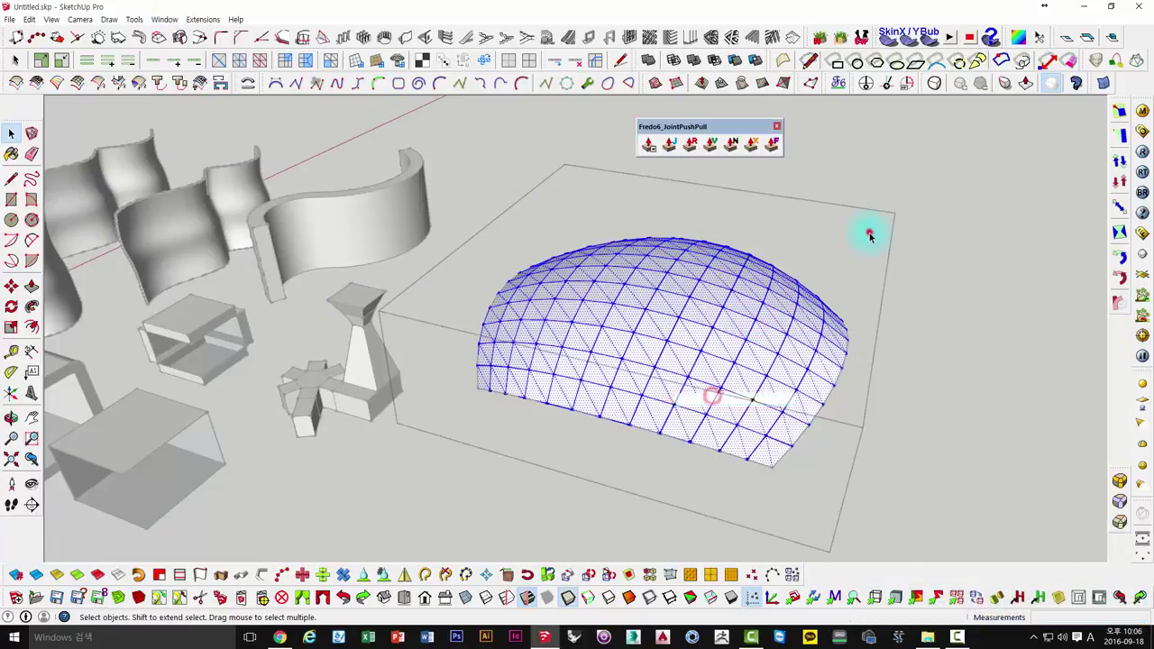
Orbit around the gridded dome surface.
{"action": "middle_click", "coordinate": [666, 324]}
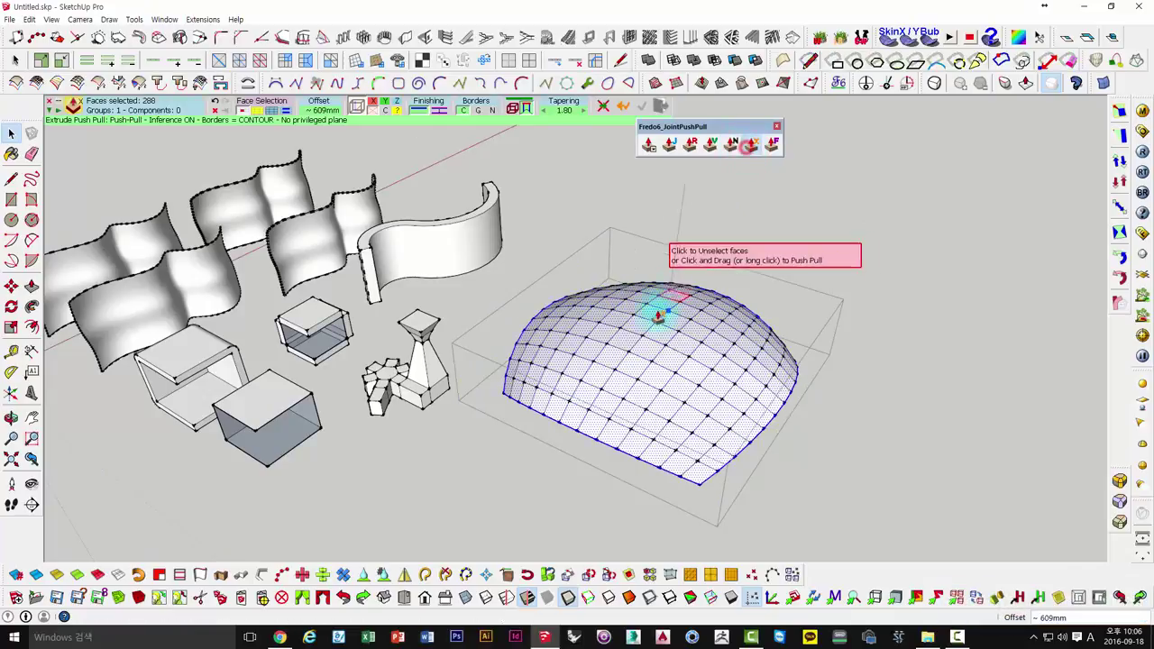
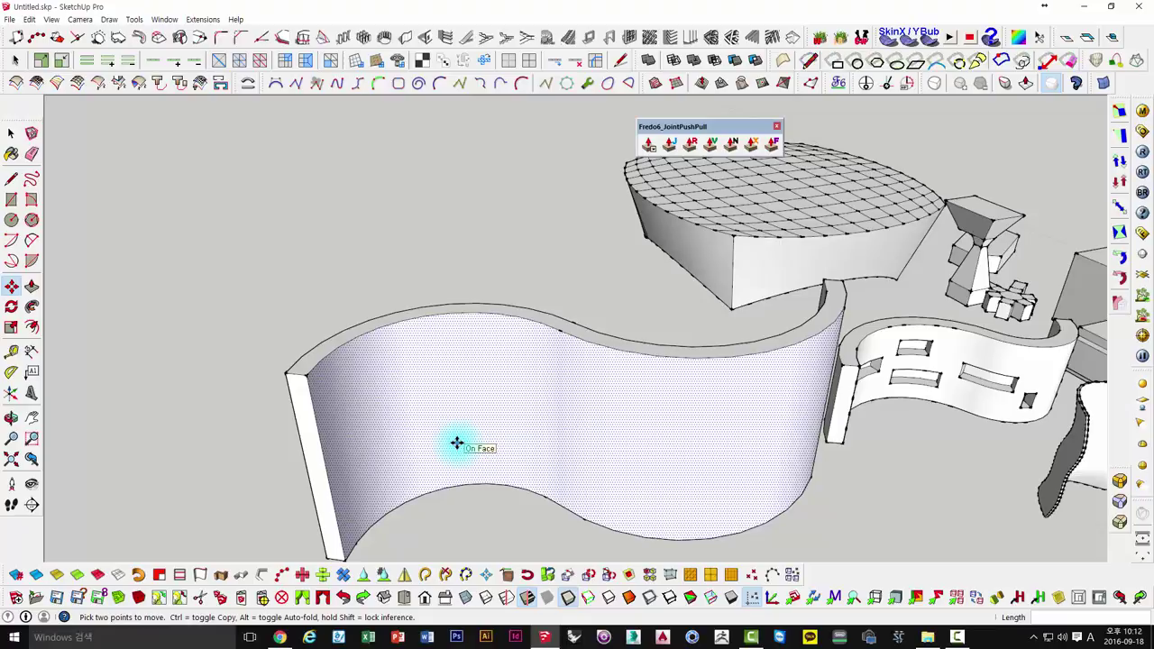
Split the wavy wall into 5 evenly spaced horizontal bands.
{"action": "key", "text": "/"}
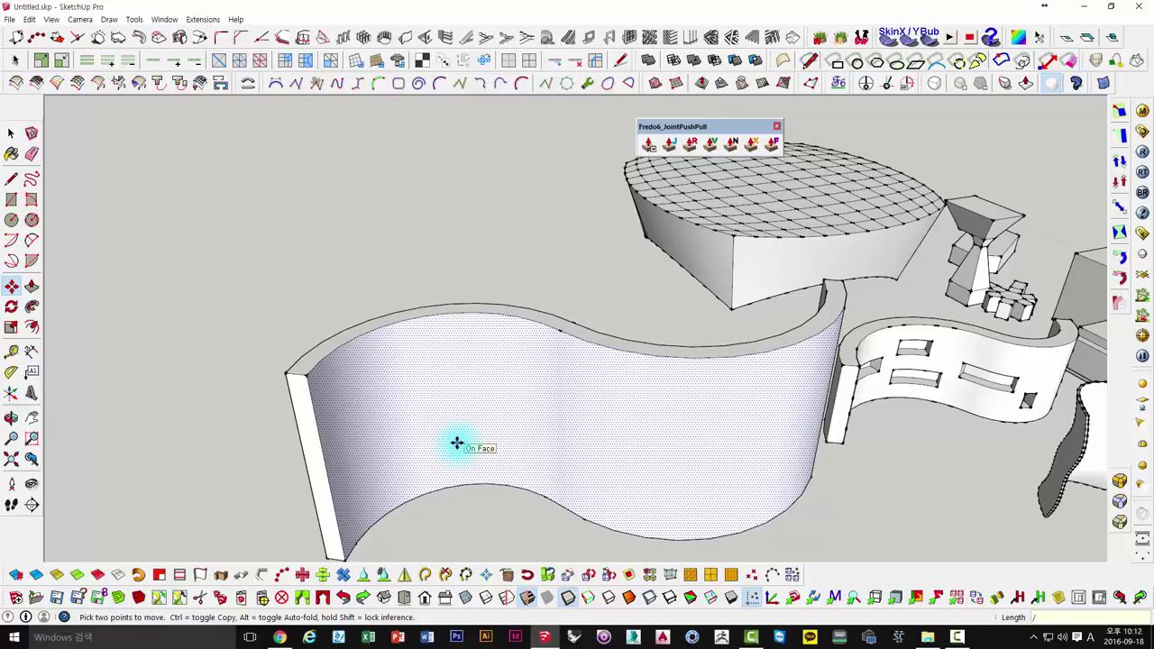
{"action": "key", "text": "5"}
{"action": "key", "text": "Return"}
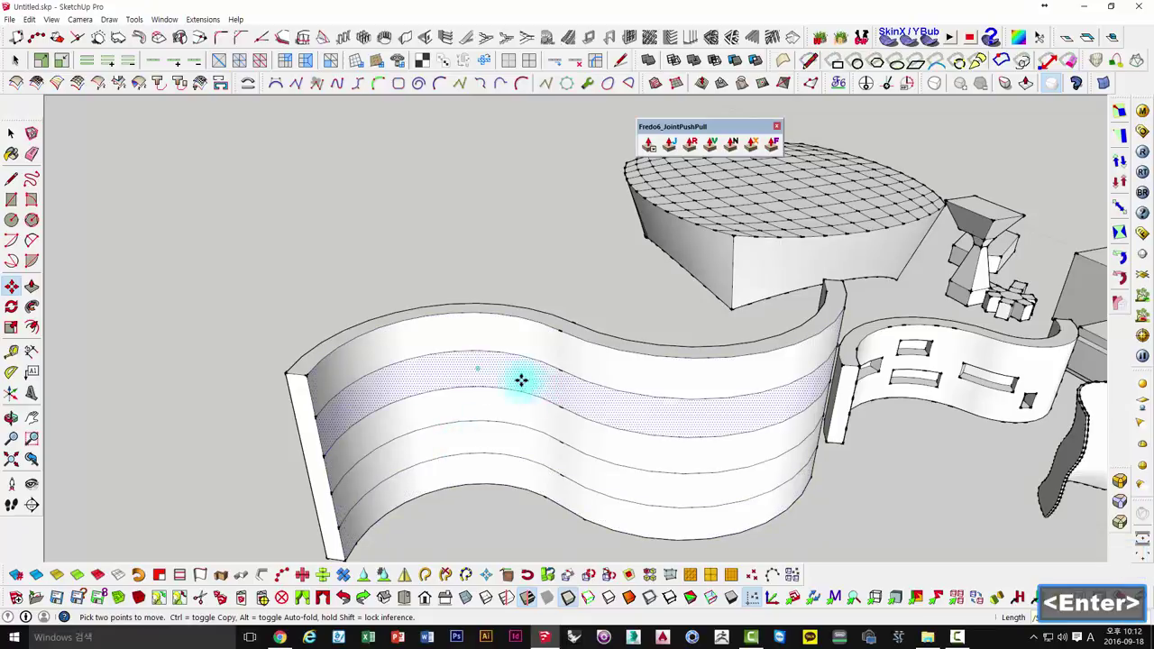
{"action": "key", "text": "space"}
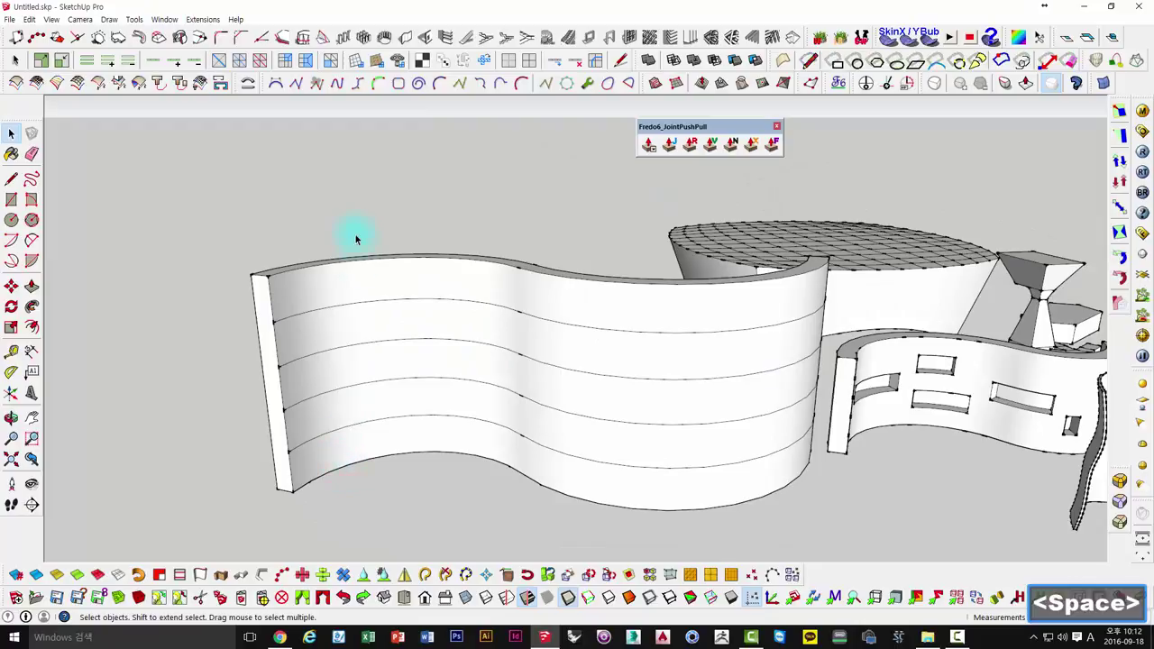
Select all the horizontal bands of the wavy wall together.
{"action": "left_click", "coordinate": [338, 328]}
{"action": "double_click", "coordinate": [348, 340]}
{"action": "left_click", "coordinate": [359, 376]}
{"action": "double_click", "coordinate": [369, 416]}
{"action": "left_click", "coordinate": [370, 442]}
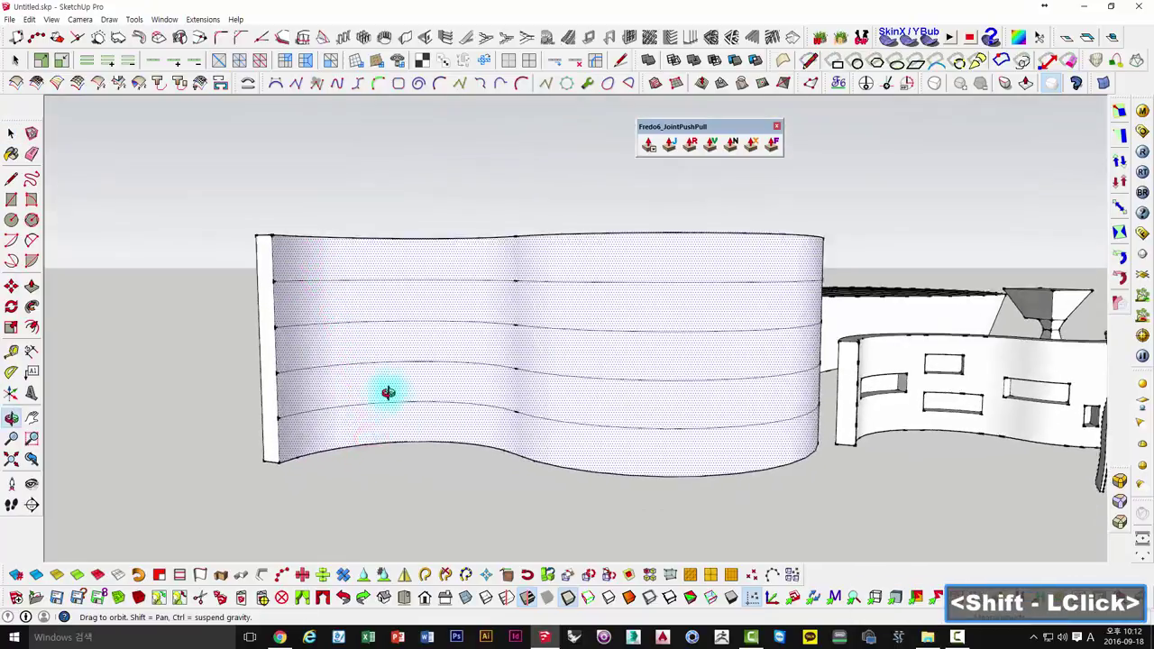
Select every horizontal seam edge plus the wall's bottom edge, ready to move-copy them.
{"action": "middle_click", "coordinate": [322, 281]}
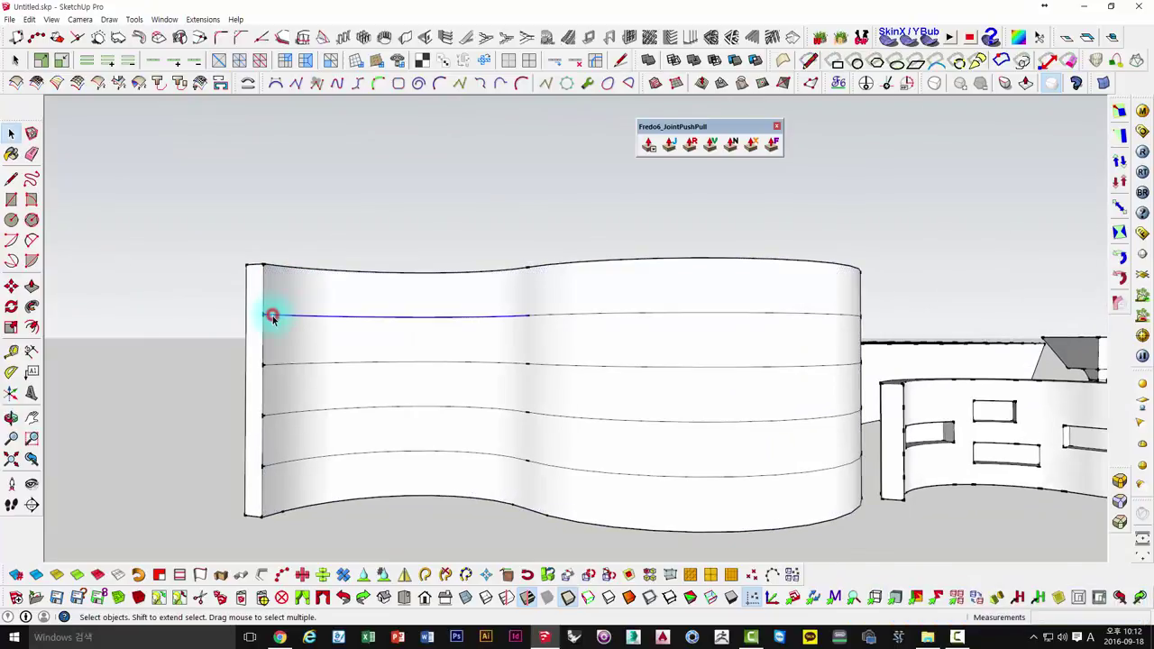
{"action": "left_click", "coordinate": [596, 318]}
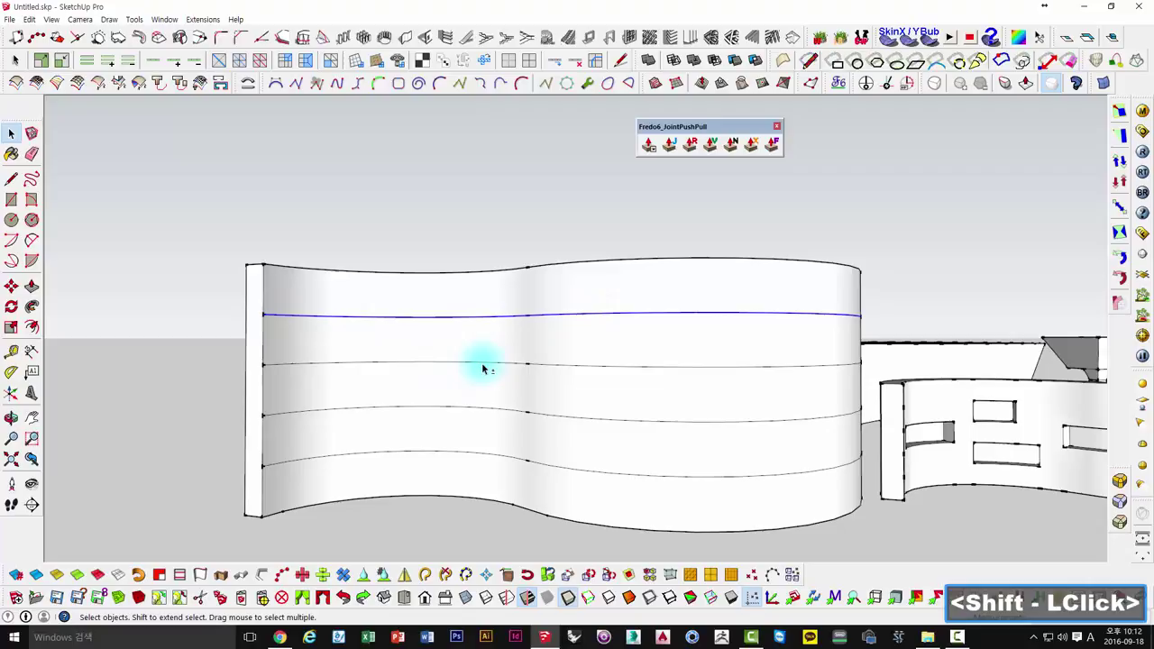
{"action": "left_click", "coordinate": [484, 361]}
{"action": "left_click", "coordinate": [561, 367]}
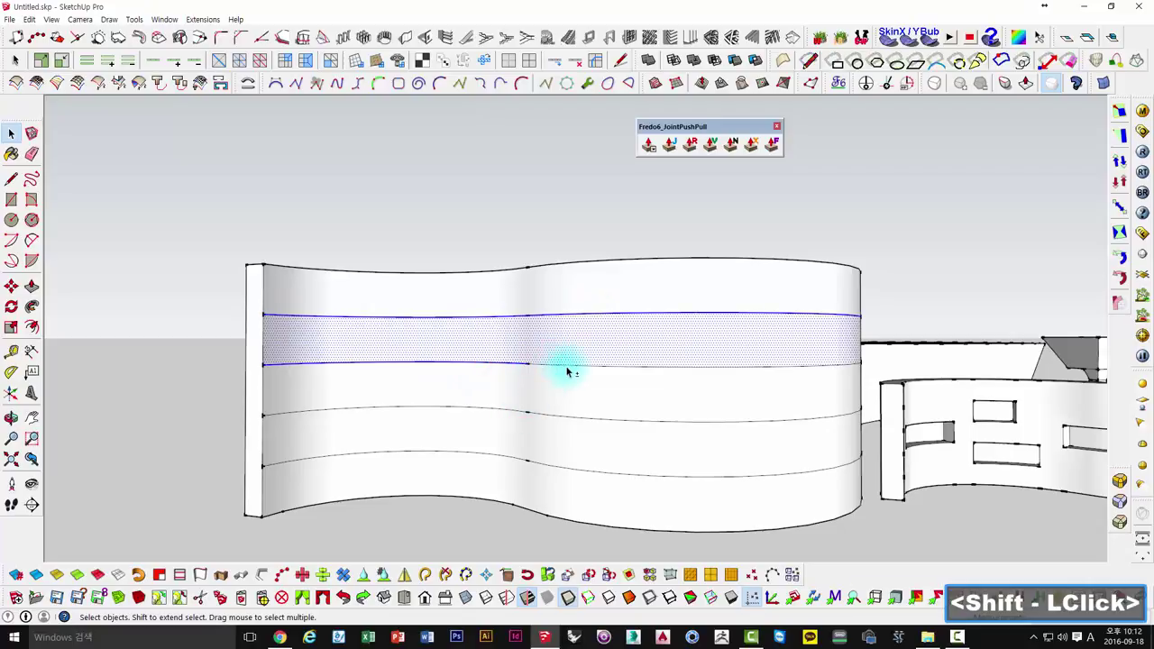
{"action": "left_click", "coordinate": [571, 367]}
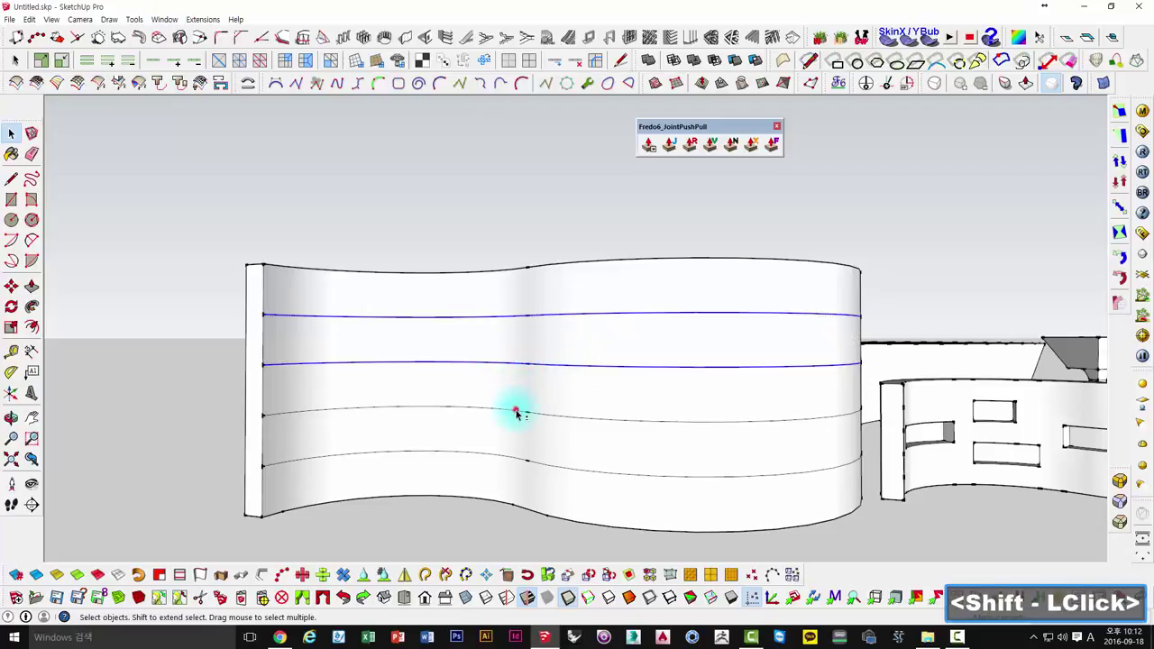
{"action": "left_click", "coordinate": [504, 454]}
{"action": "left_click", "coordinate": [548, 463]}
{"action": "middle_click", "coordinate": [554, 454]}
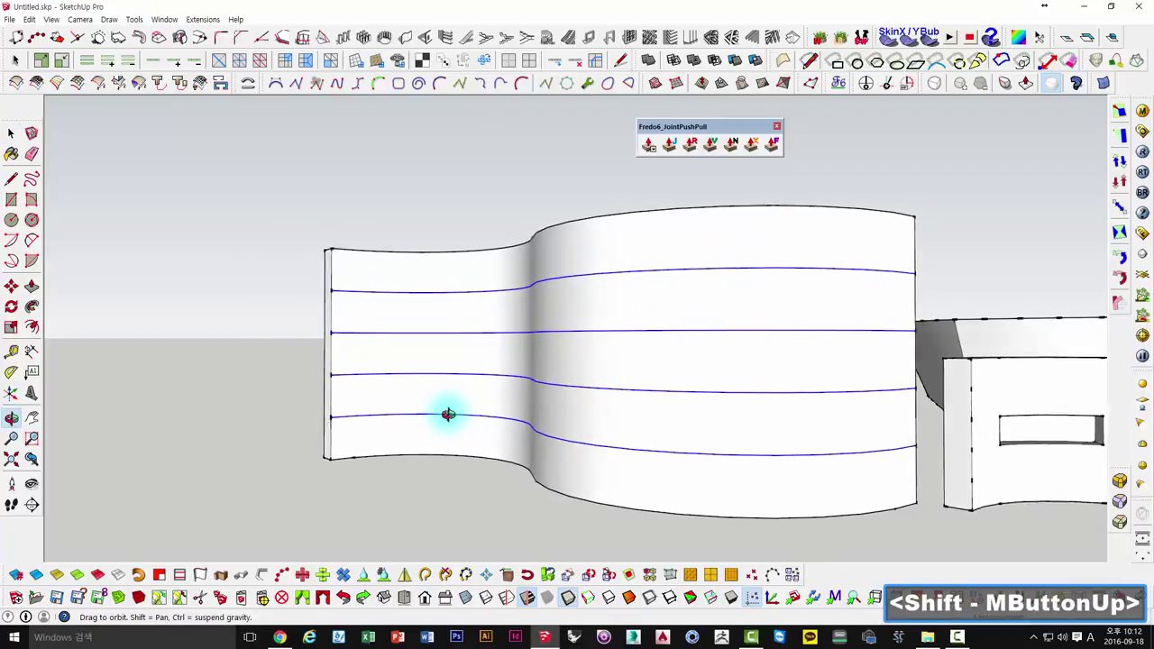
{"action": "left_click", "coordinate": [322, 475]}
{"action": "left_click", "coordinate": [623, 480]}
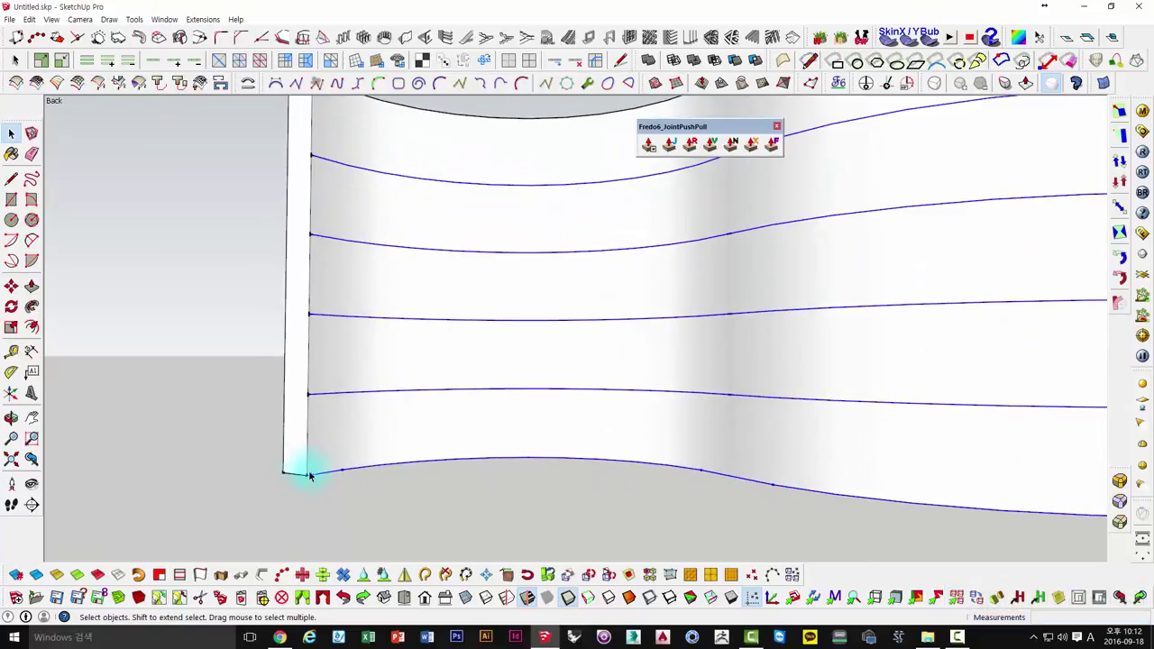
{"action": "key", "text": "m"}
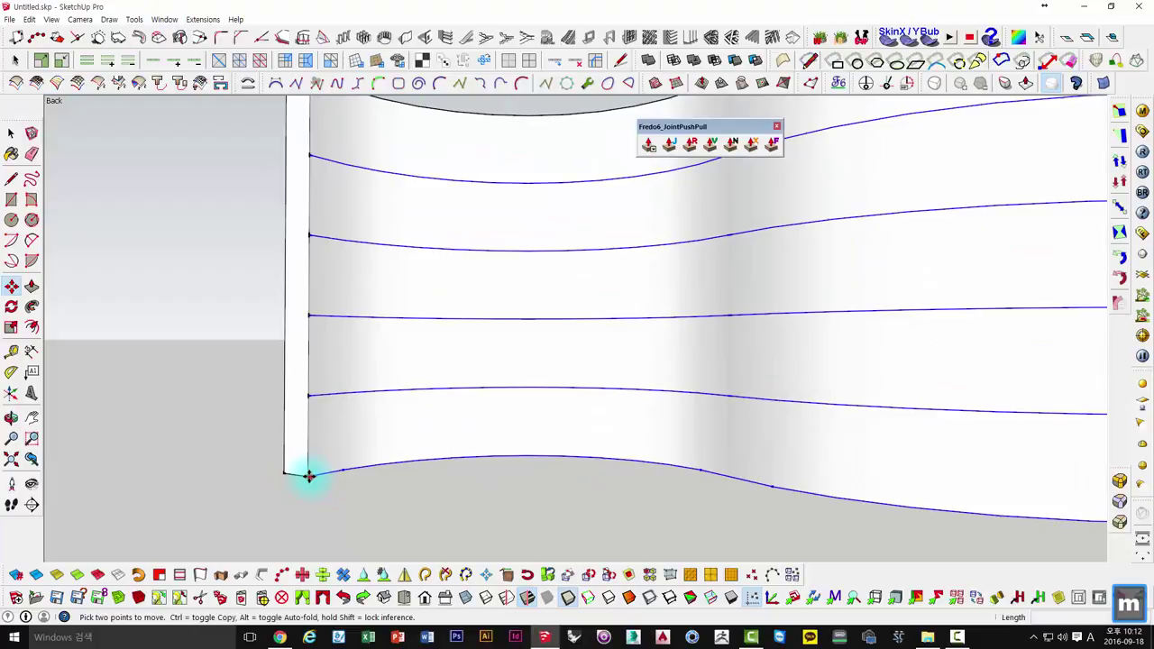
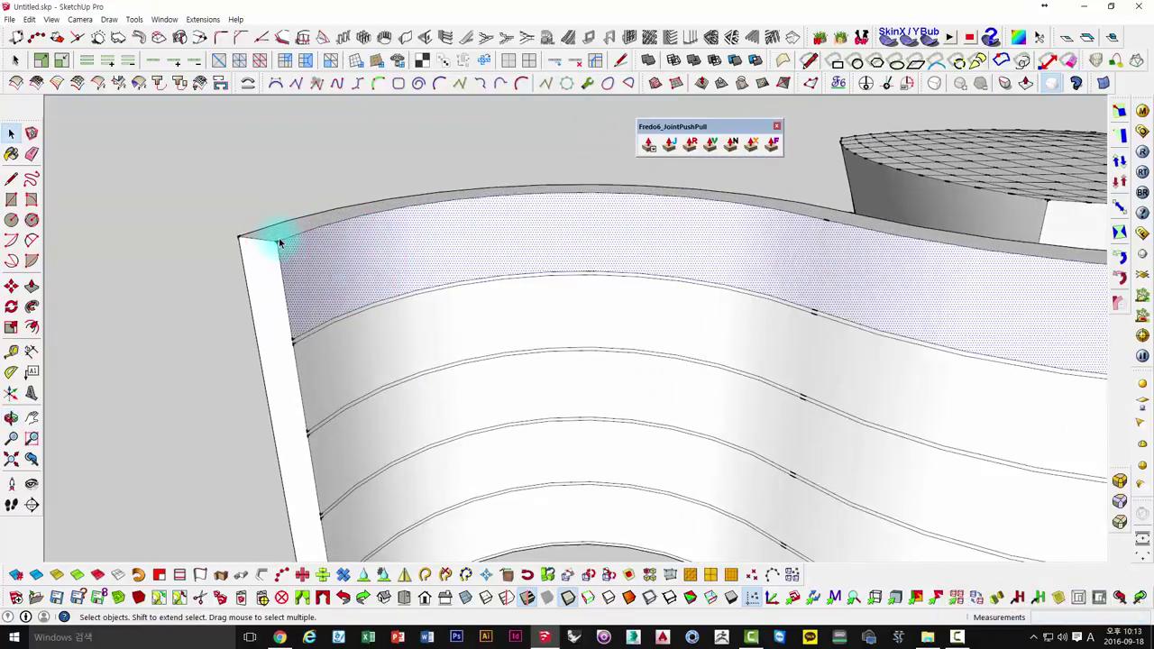
Thicken the wall's top band straight upward with JointPushPull, setting the value to 50.
{"action": "key", "text": "p"}
{"action": "key", "text": "space"}
{"action": "scroll", "scroll_direction": "down", "scroll_amount": 3}
{"action": "middle_click", "coordinate": [386, 255]}
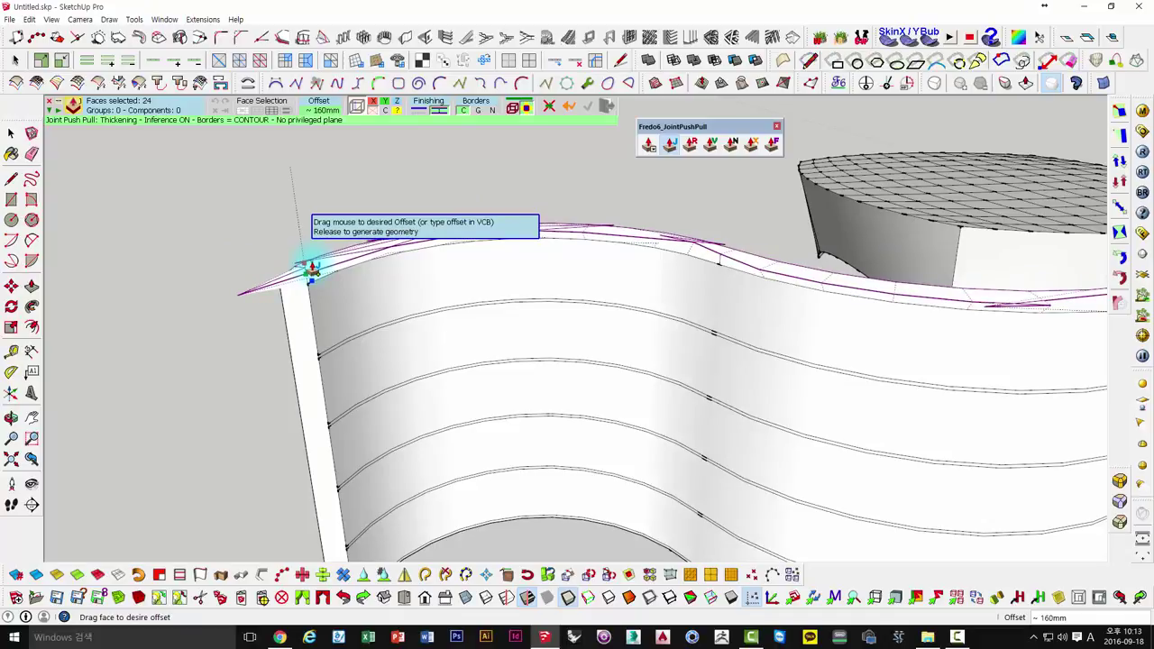
{"action": "key", "text": "space"}
{"action": "key", "text": "Escape"}
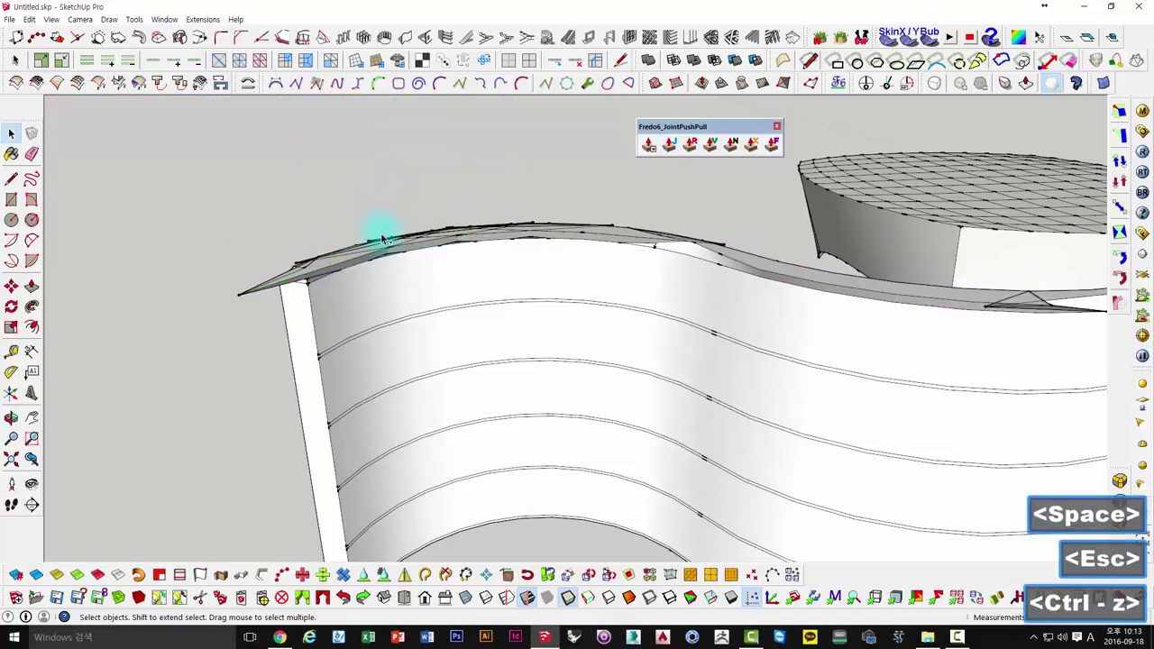
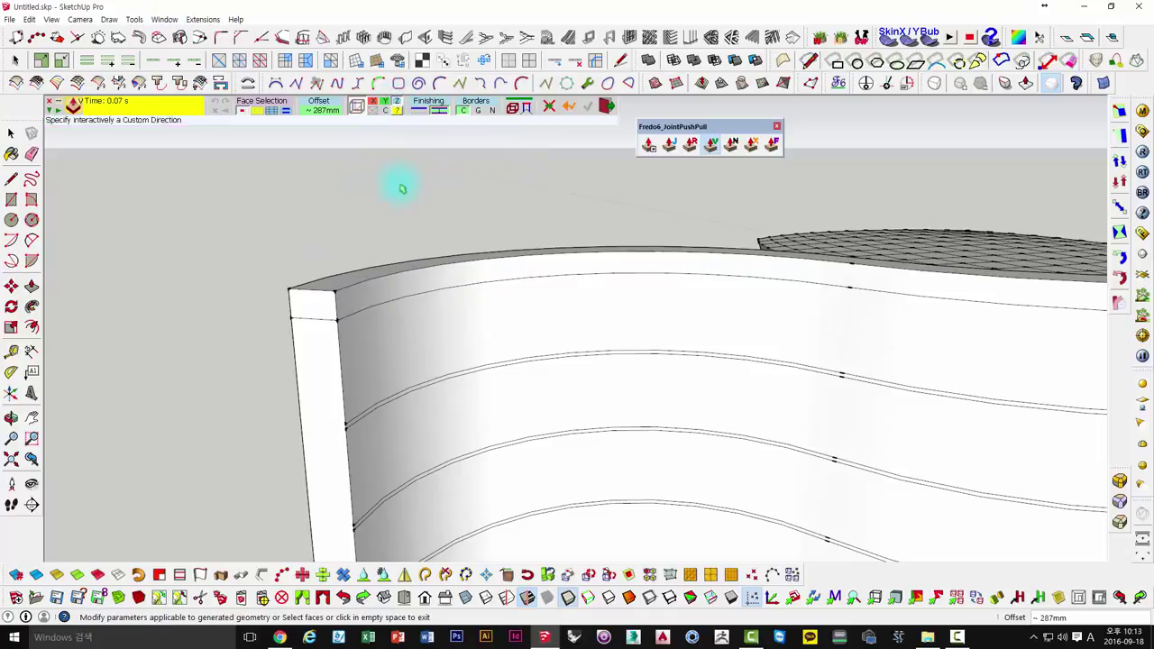
{"action": "type", "text": "50"}
{"action": "key", "text": "Return"}
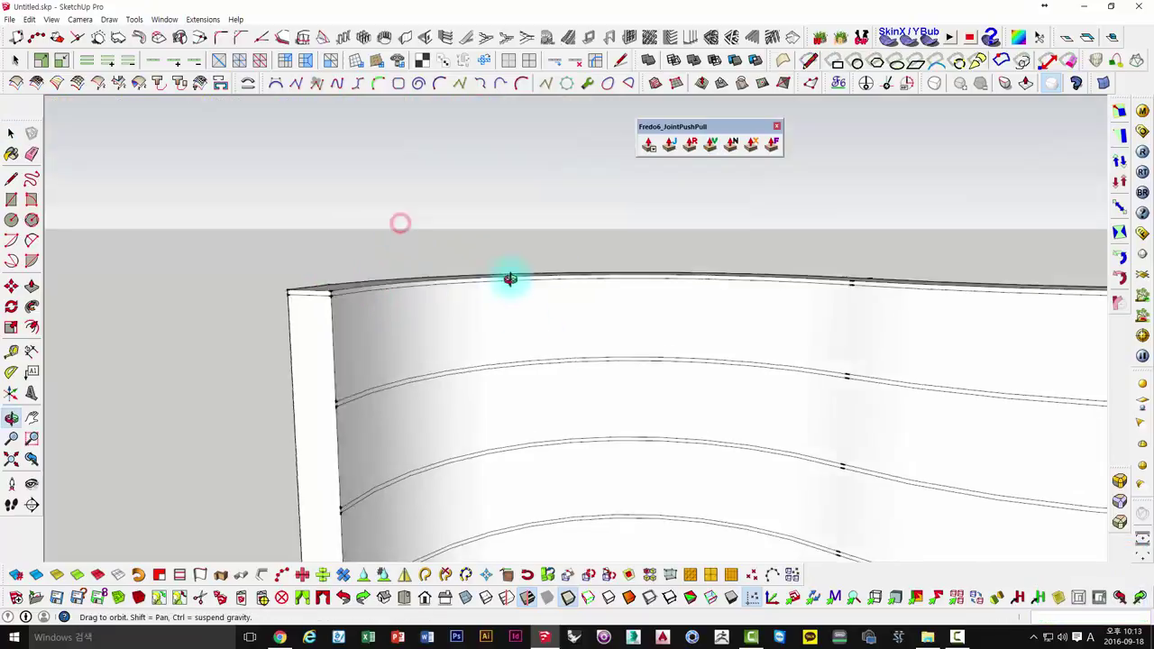
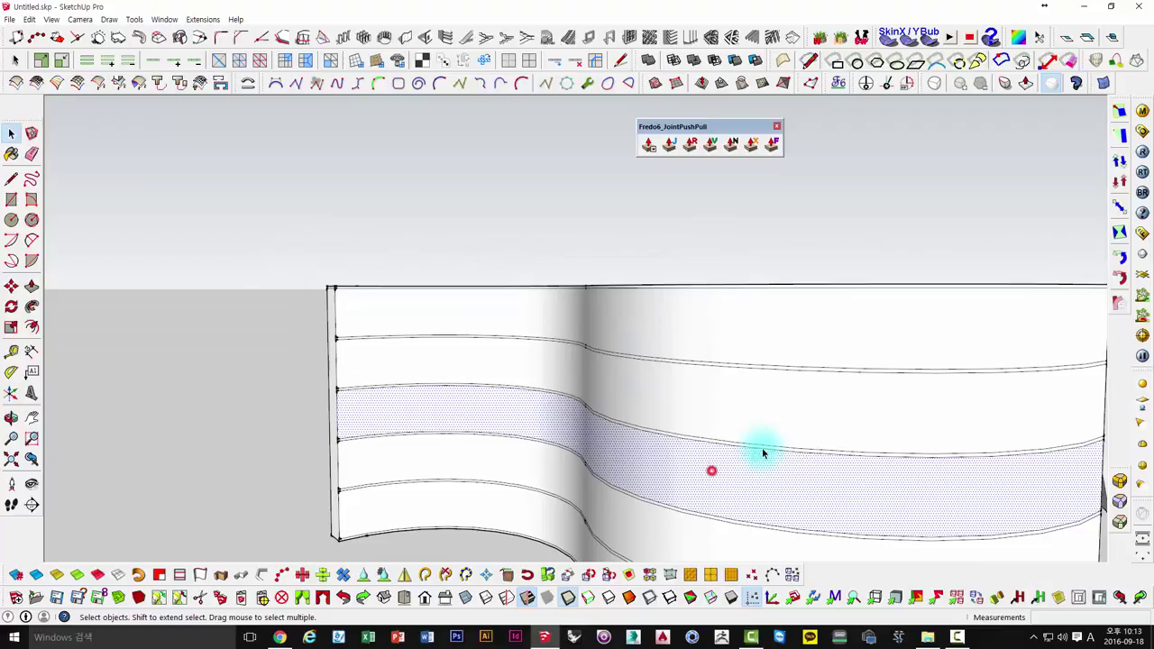
Select all the wall's bands and subdivide them into a grid of rectangular panels.
{"action": "middle_click", "coordinate": [666, 395]}
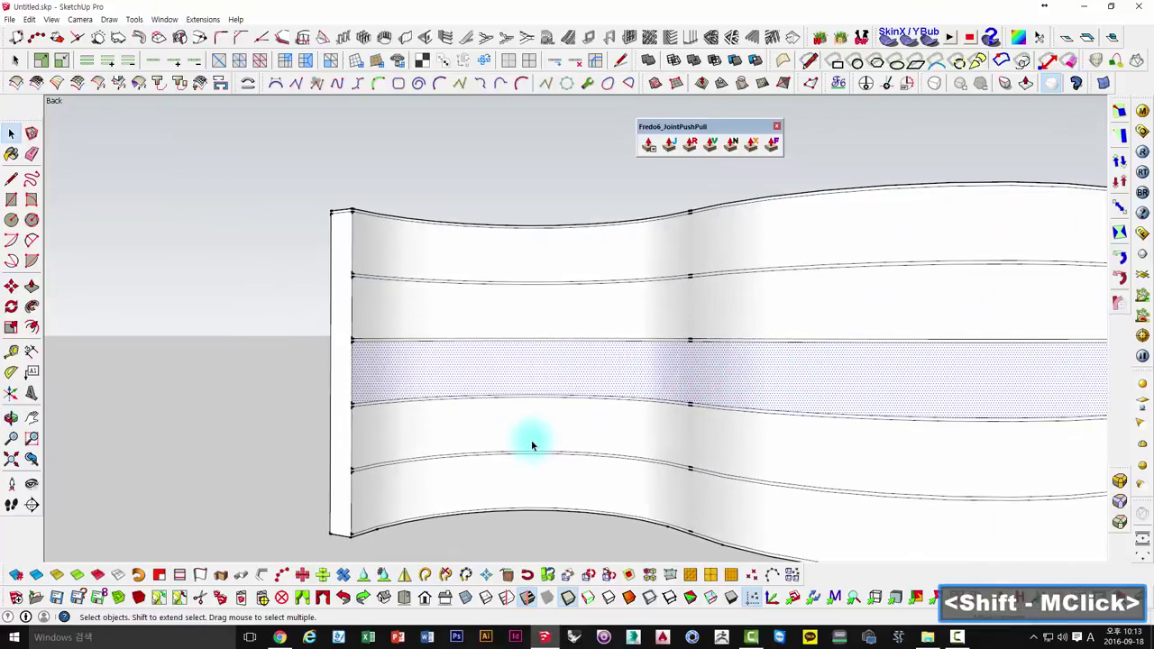
{"action": "left_click", "coordinate": [443, 431]}
{"action": "double_click", "coordinate": [451, 407]}
{"action": "left_click", "coordinate": [451, 368]}
{"action": "left_click", "coordinate": [454, 304]}
{"action": "double_click", "coordinate": [457, 278]}
{"action": "left_click", "coordinate": [456, 257]}
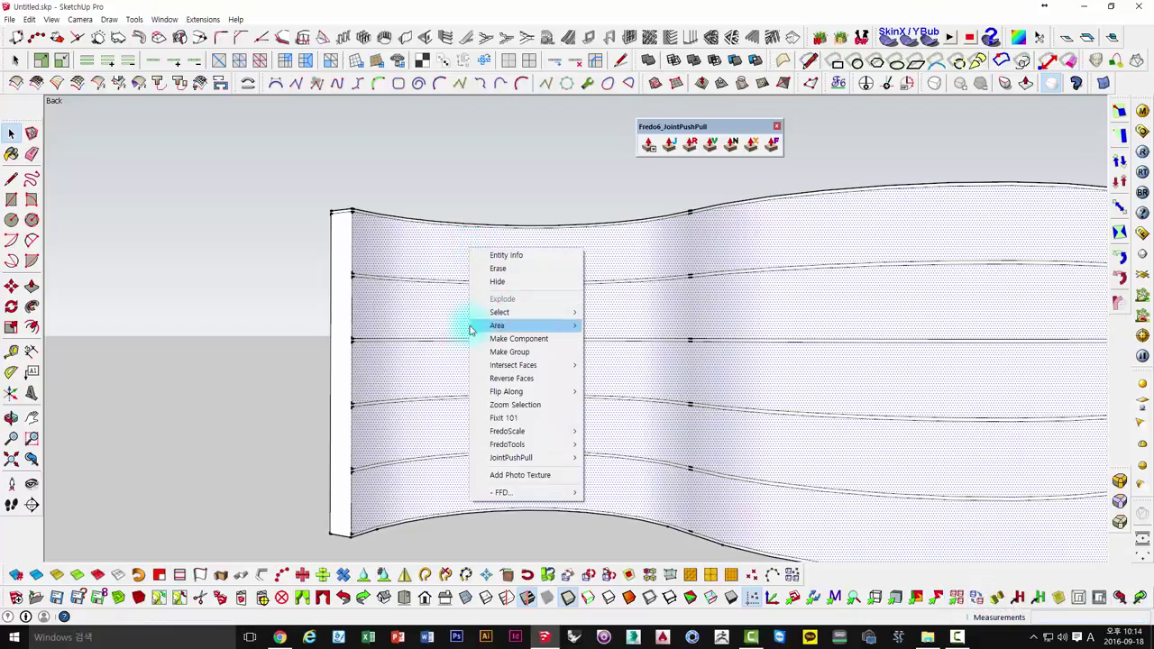
{"action": "left_click", "coordinate": [420, 260]}
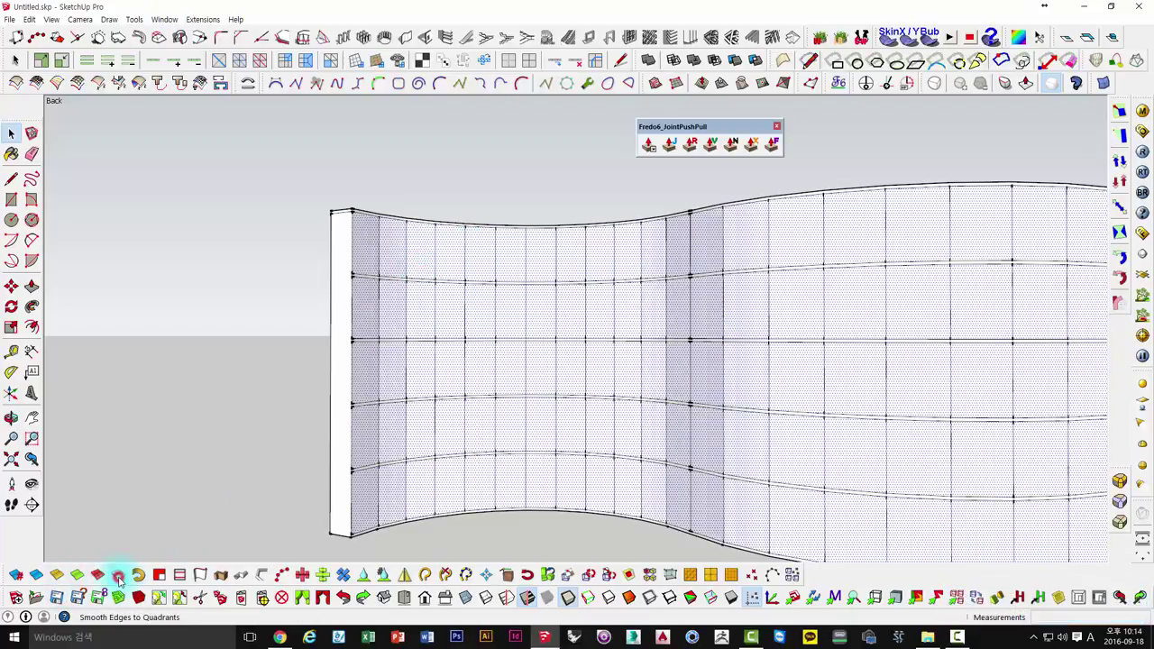
{"action": "middle_click", "coordinate": [701, 359]}
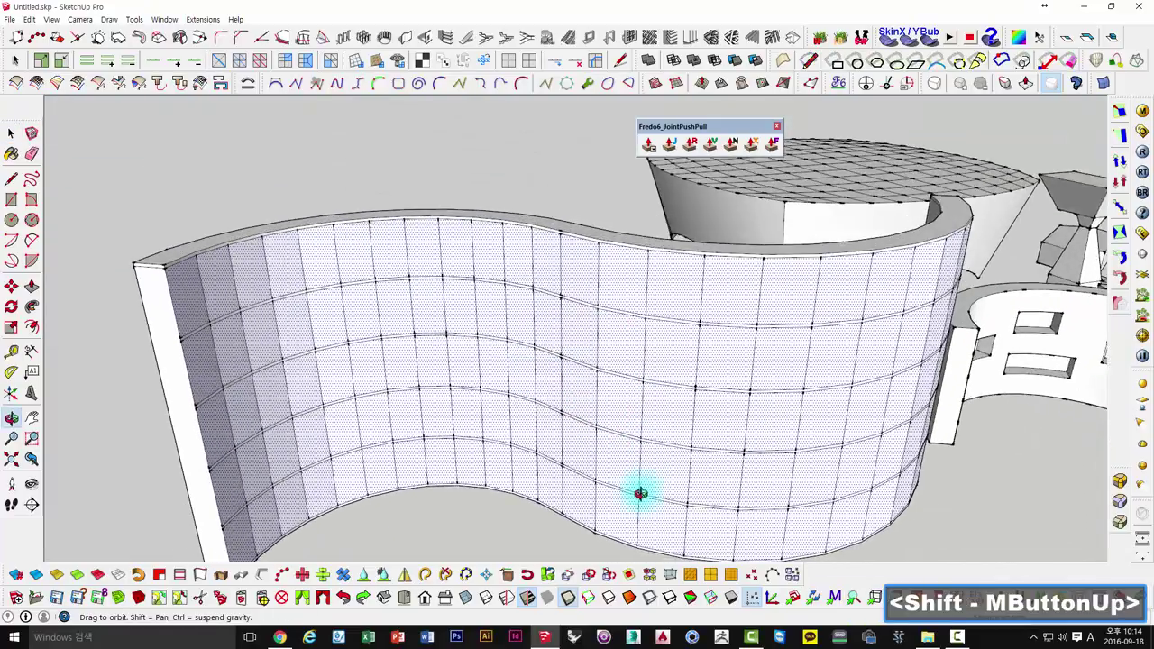
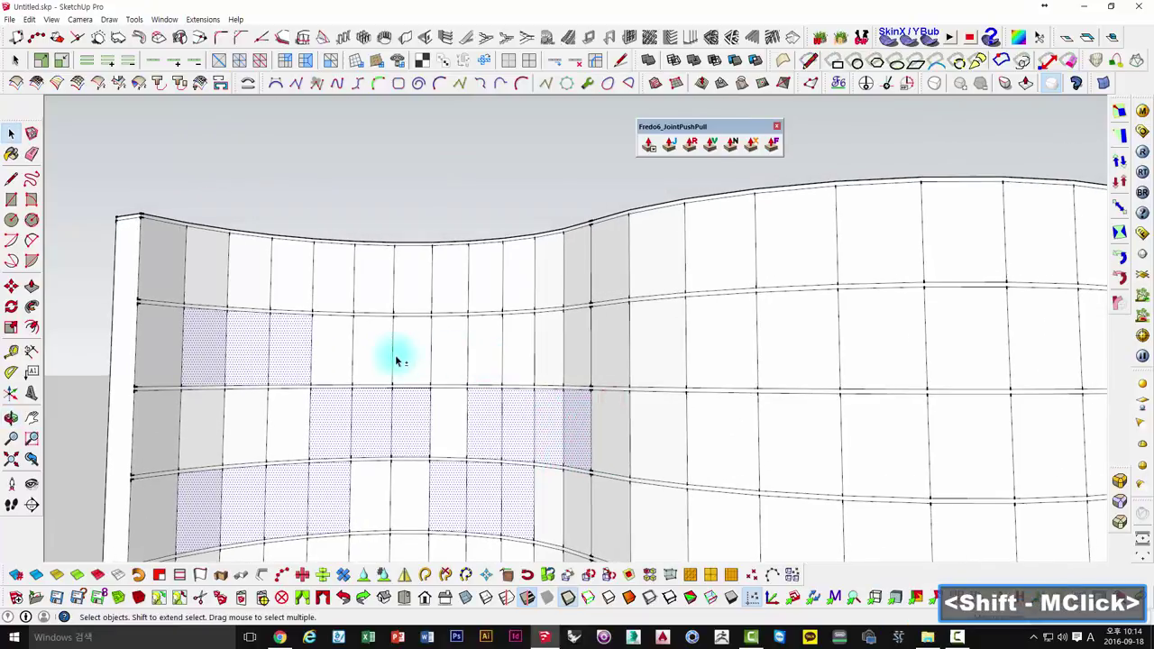
Select a scattered checker pattern of wall panels to be pushed inward.
{"action": "left_click", "coordinate": [423, 367]}
{"action": "left_click", "coordinate": [453, 367]}
{"action": "left_click", "coordinate": [495, 364]}
{"action": "double_click", "coordinate": [510, 364]}
{"action": "left_click", "coordinate": [518, 360]}
{"action": "left_click", "coordinate": [552, 362]}
{"action": "double_click", "coordinate": [553, 362]}
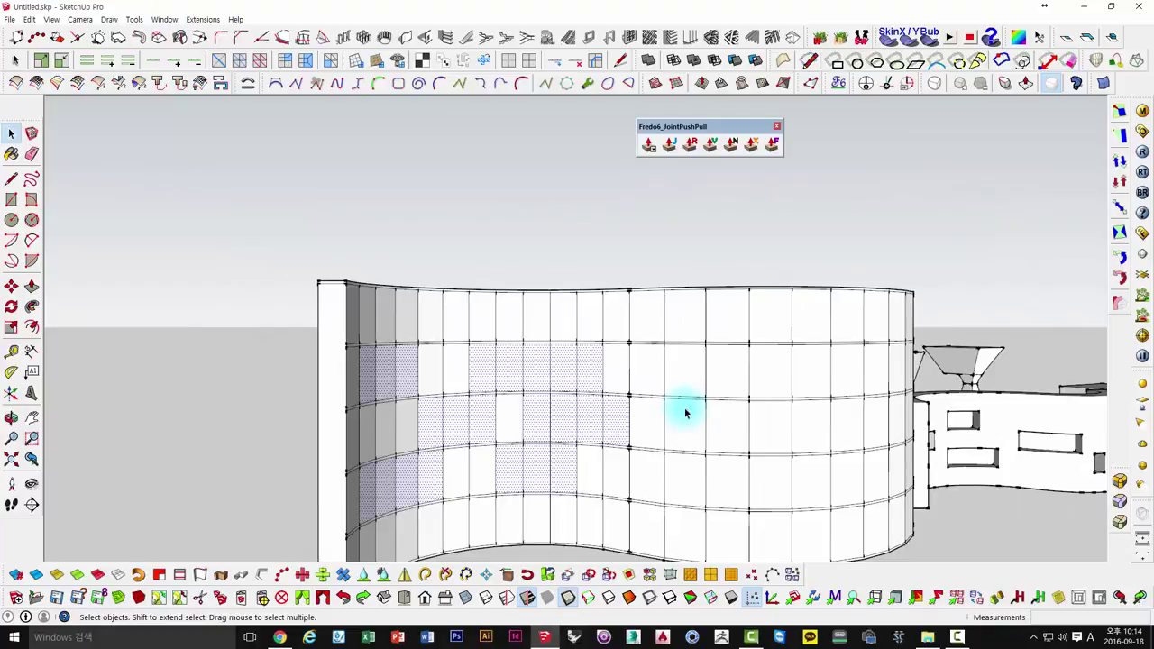
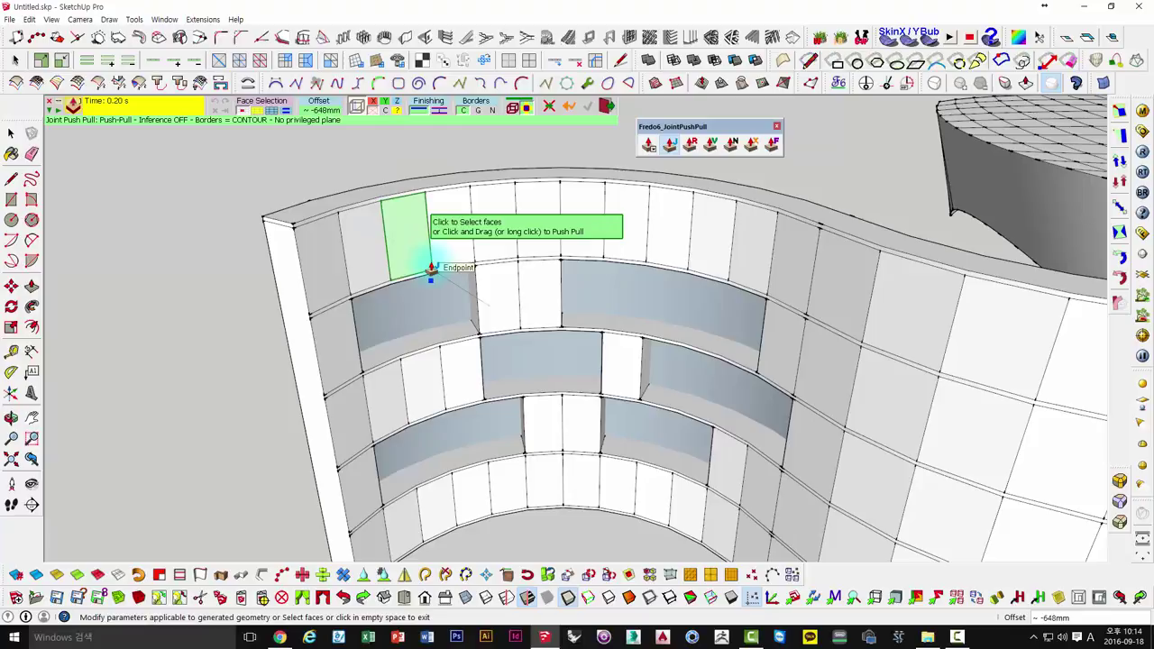
Push-pull the selected panels by 450 mm, then by the reversed offset, and view the whole scene.
{"action": "type", "text": "450"}
{"action": "key", "text": "Return"}
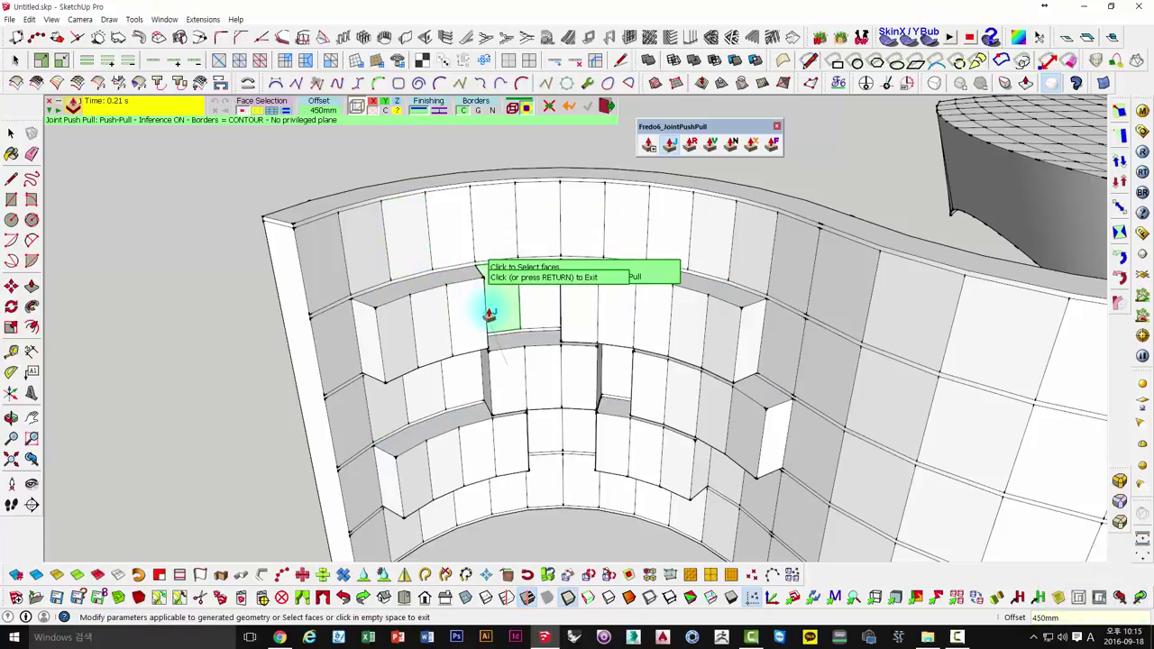
{"action": "type", "text": "-"}
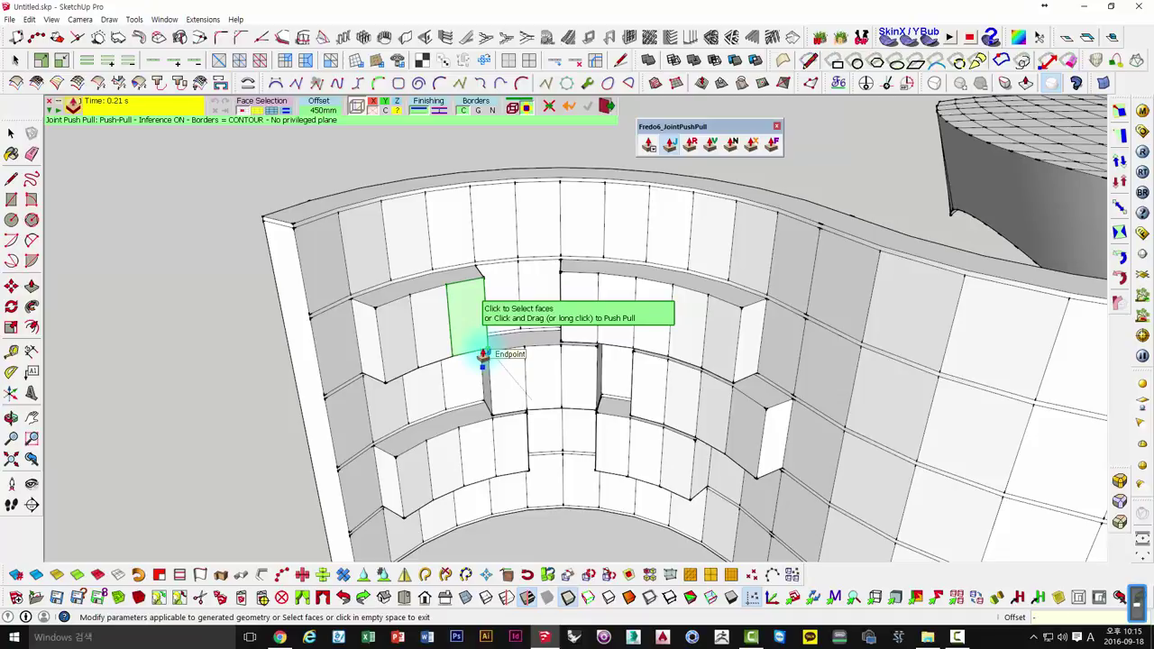
{"action": "type", "text": "50"}
{"action": "key", "text": "Return"}
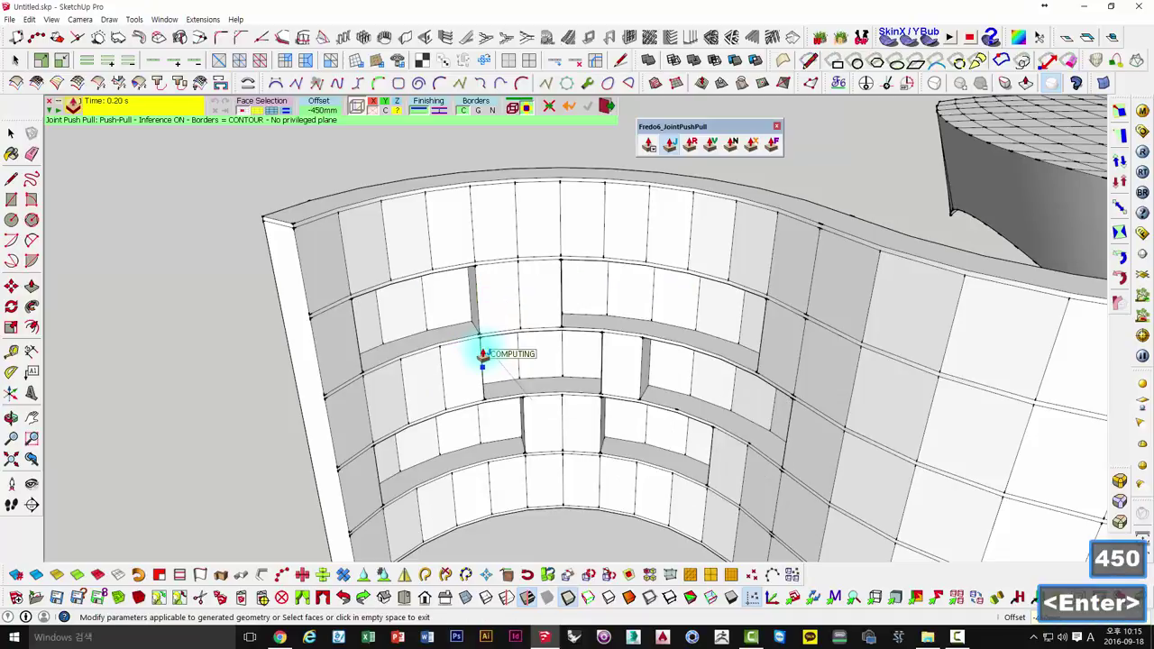
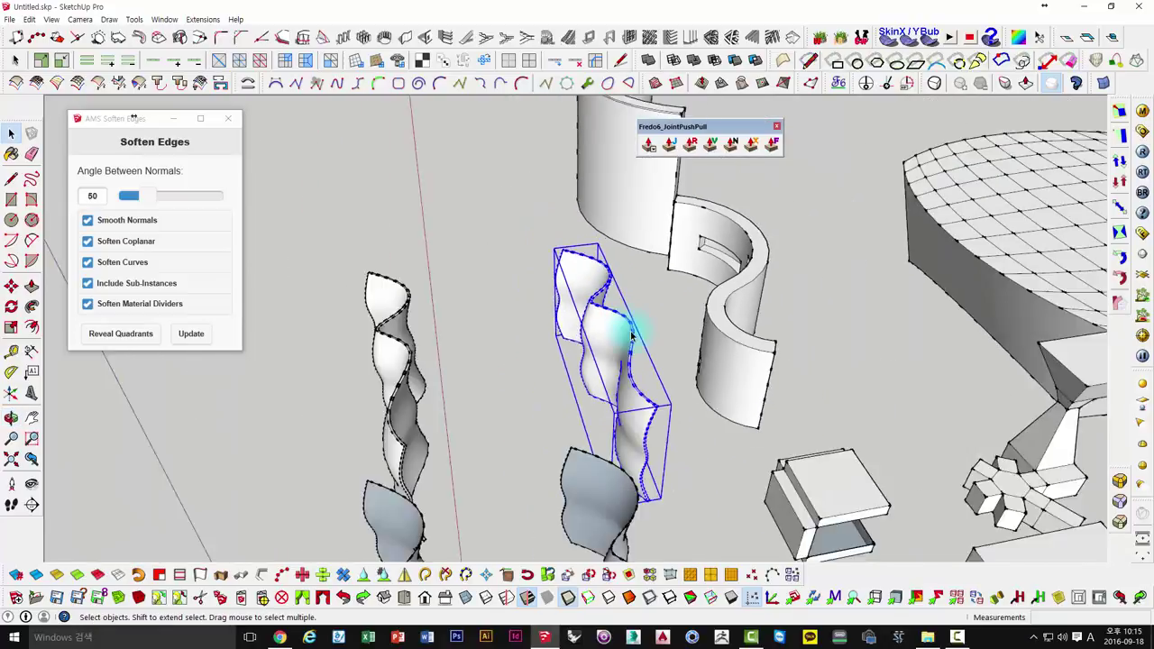
{"action": "middle_click", "coordinate": [691, 379]}
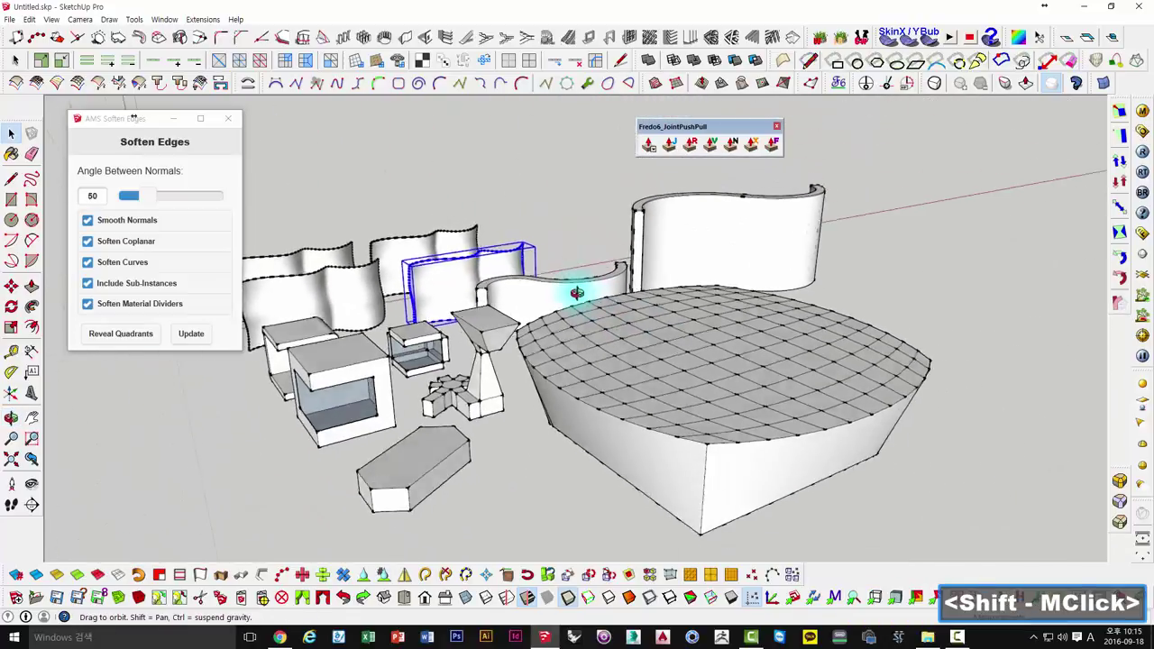